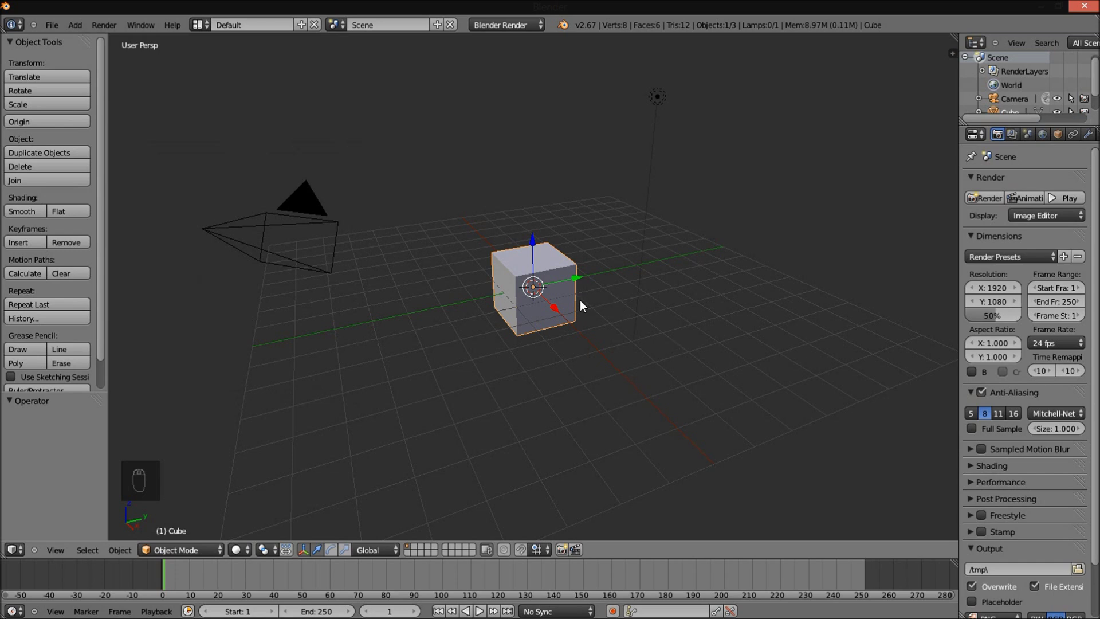
- Delete the cube and add a Text object rotated 90° on X, viewed through the camera
{"action": "key", "text": "x"}
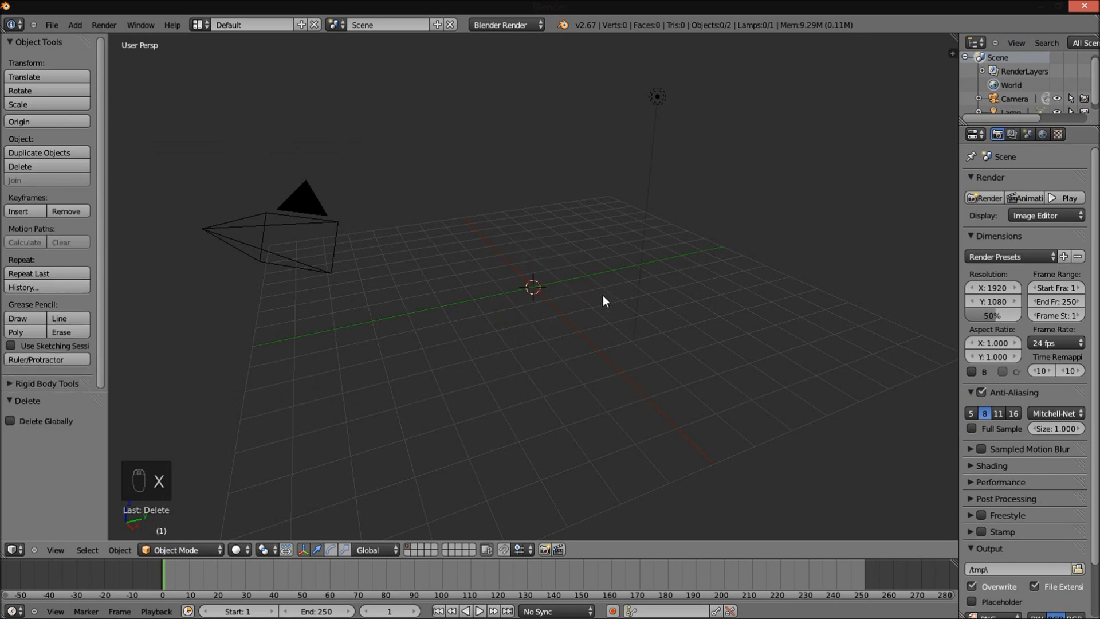
{"action": "key", "text": "KP_1"}
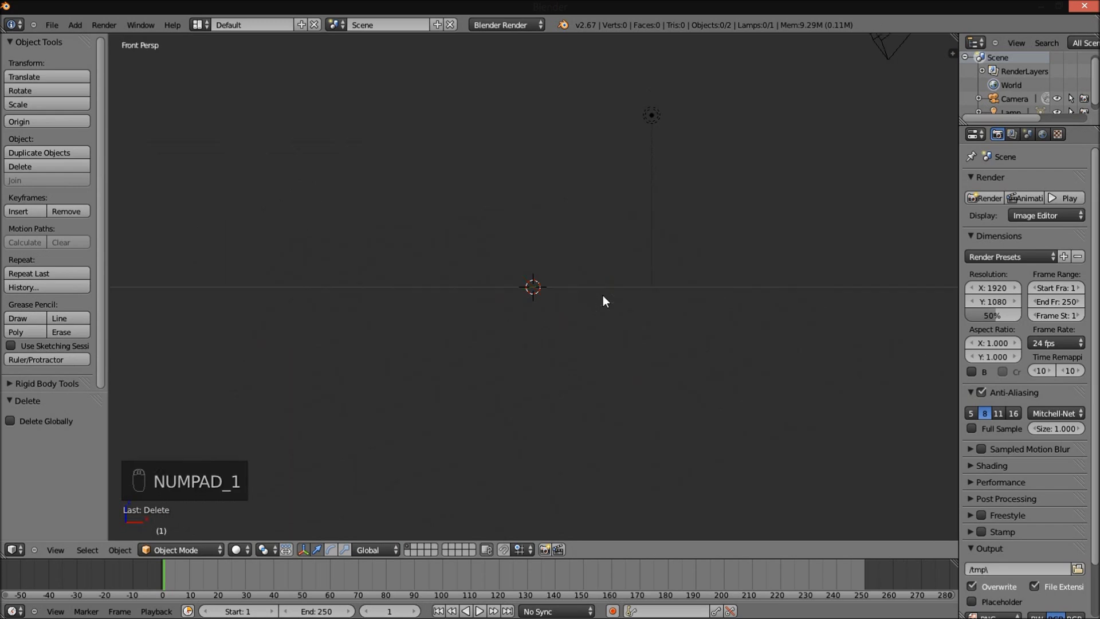
{"action": "key", "text": "ctrl+alt+KP_0"}
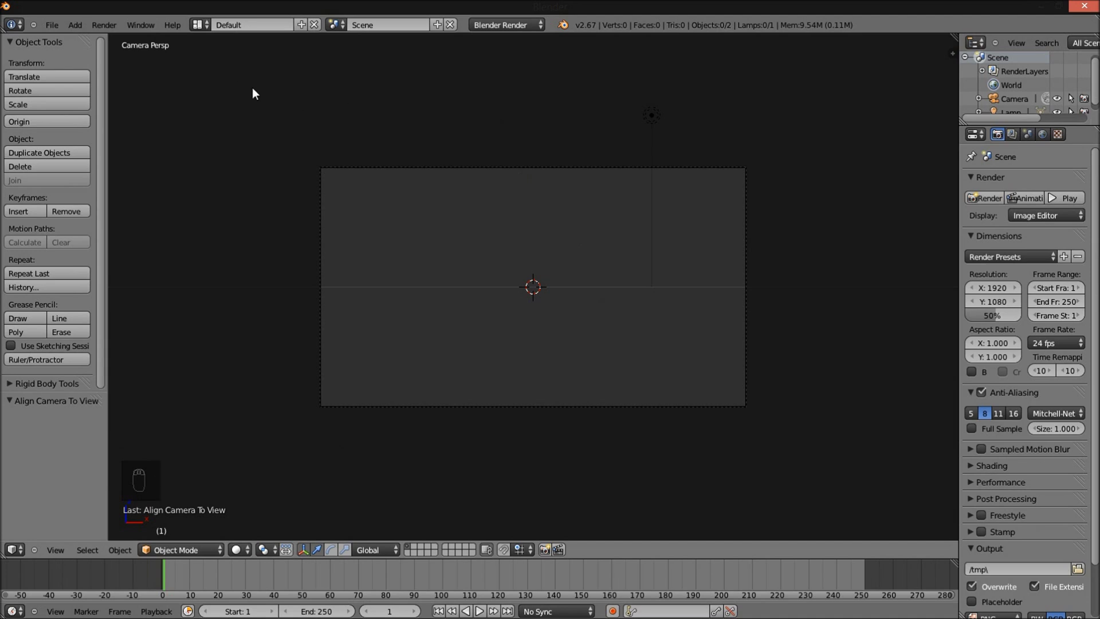
{"action": "left_click", "coordinate": [80, 27]}
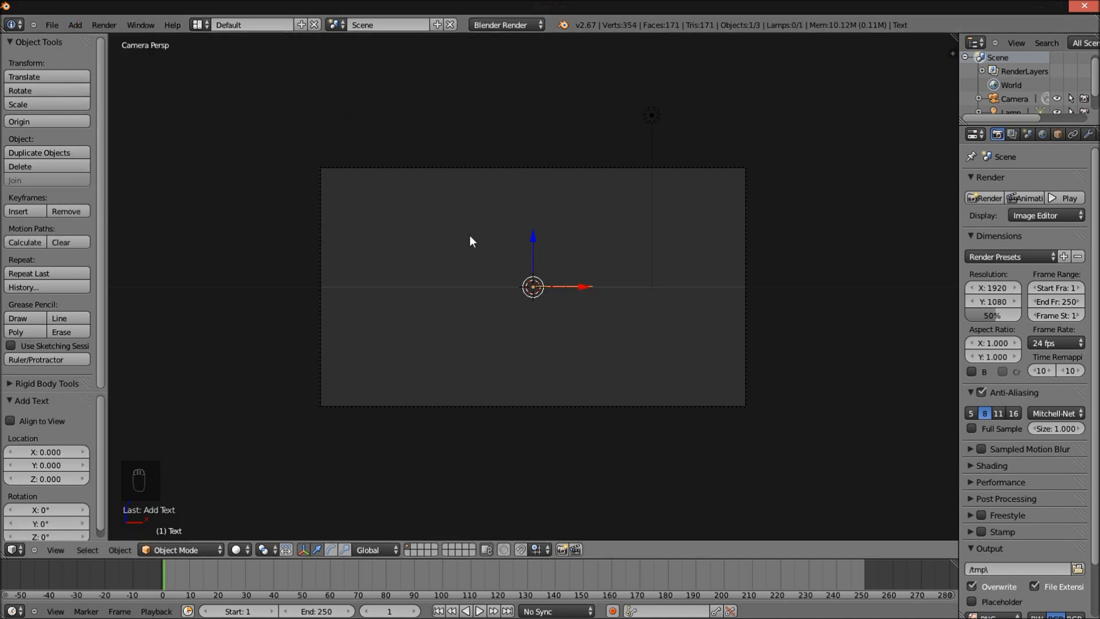
{"action": "key", "text": "r"}
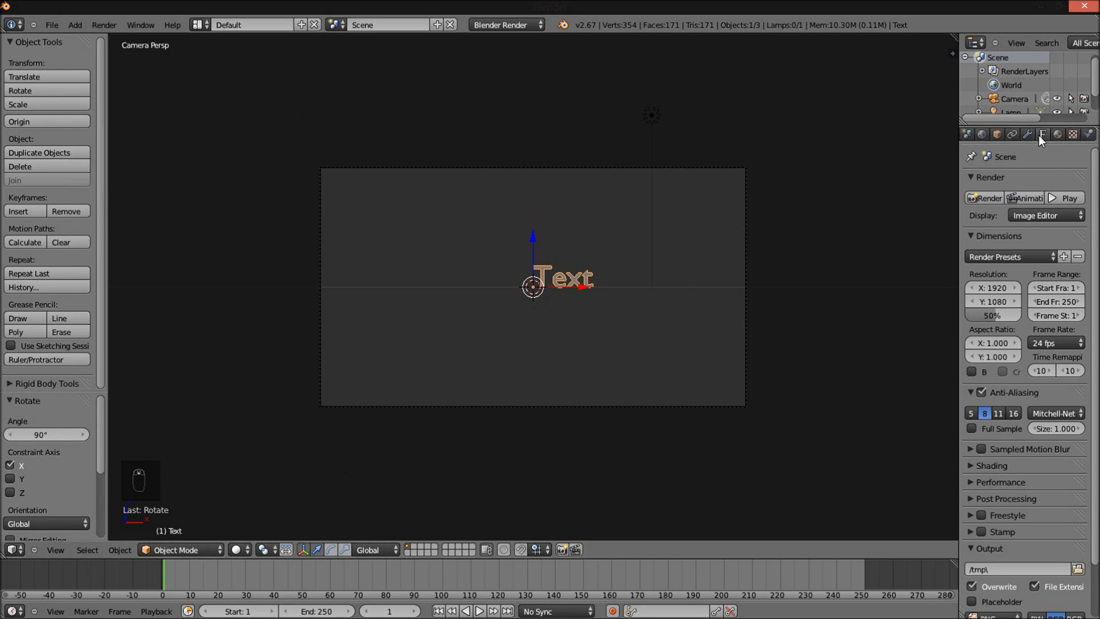
- Set the text's Align to Center in Object Data properties
{"action": "left_click_drag", "start_coordinate": [1047, 141], "coordinate": [1048, 142]}
{"action": "middle_click", "coordinate": [1049, 142]}
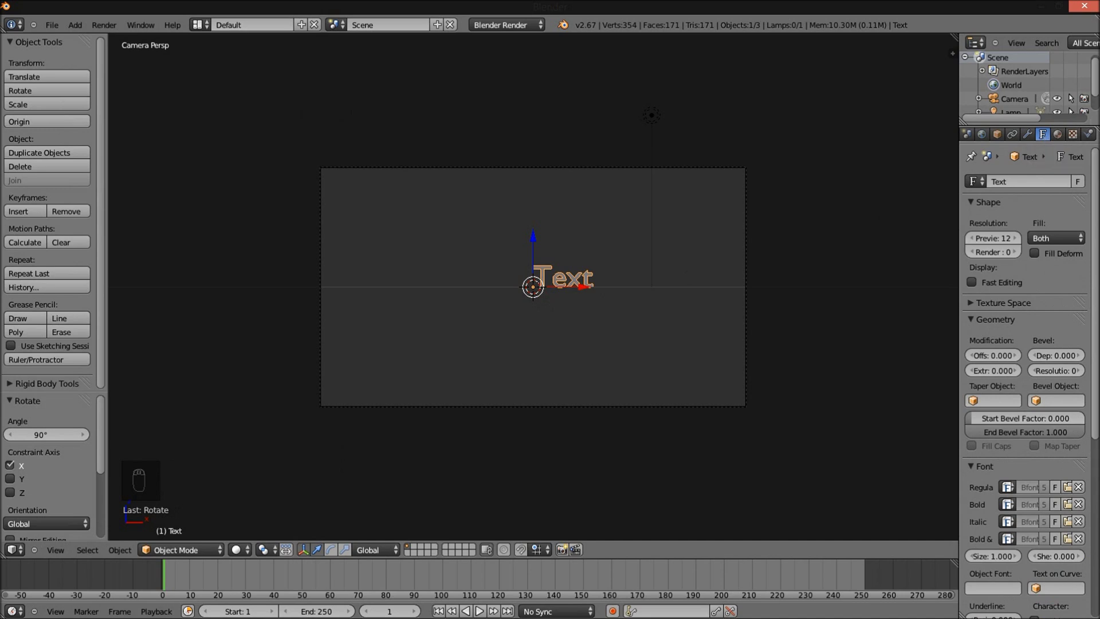
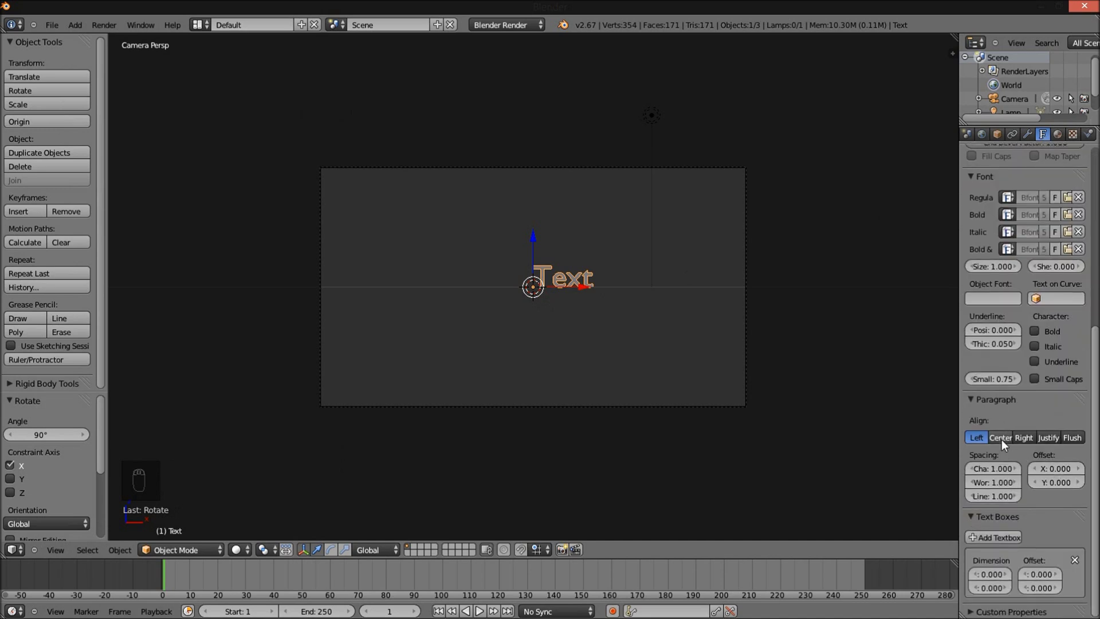
{"action": "left_click_drag", "start_coordinate": [1006, 445], "coordinate": [573, 298]}
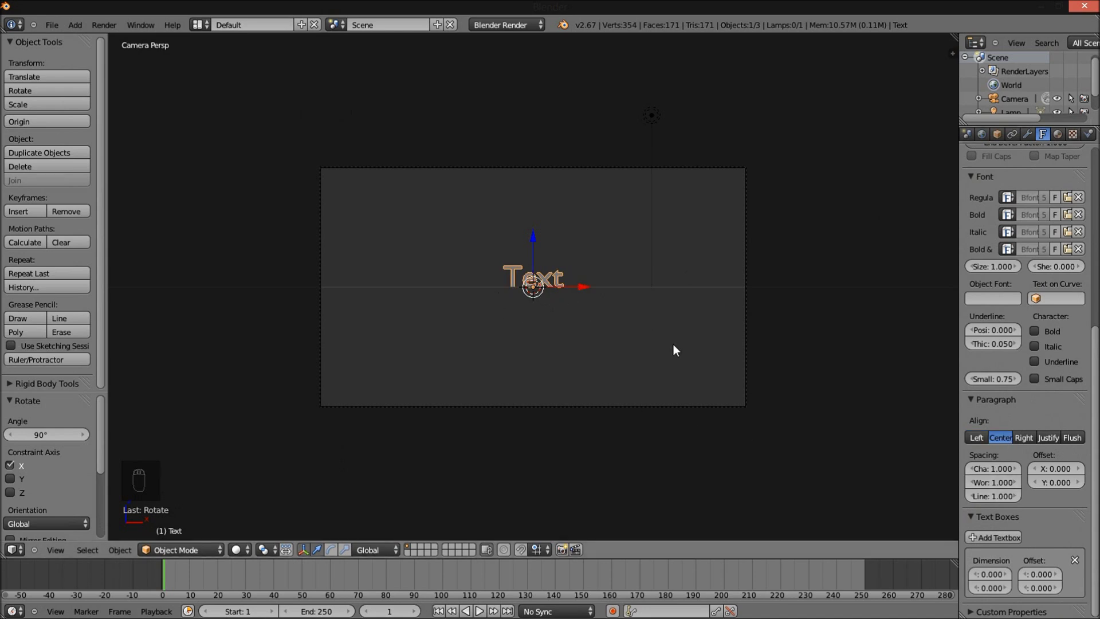
- Retype the text content in edit mode so it reads 'VIDEO GLITCH'
{"action": "key", "text": "Tab"}
{"action": "key", "text": "BackSpace"}
{"action": "key", "text": "BackSpace"}
{"action": "key", "text": "BackSpace"}
{"action": "key", "text": "BackSpace"}
{"action": "key", "text": "v"}
{"action": "key", "text": "i"}
{"action": "key", "text": "d"}
{"action": "key", "text": "e"}
{"action": "key", "text": "o"}
{"action": "key", "text": "space"}
{"action": "key", "text": "g"}
{"action": "key", "text": "l"}
{"action": "key", "text": "i"}
{"action": "key", "text": "t"}
{"action": "key", "text": "c"}
{"action": "key", "text": "h"}
{"action": "key", "text": "Tab"}
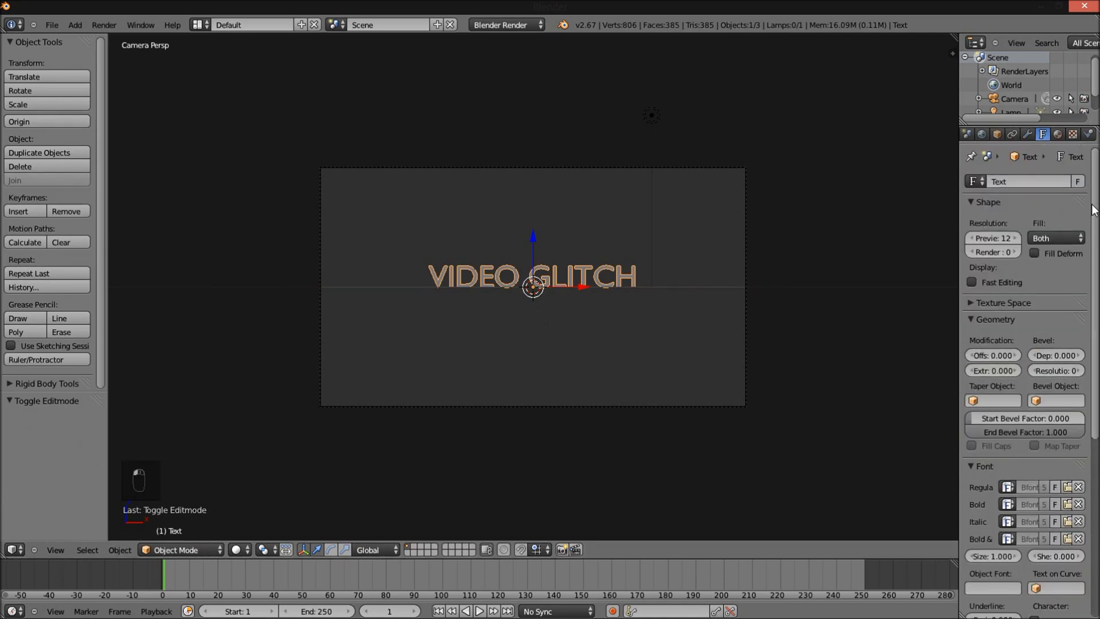
{"action": "middle_click", "coordinate": [1096, 209]}
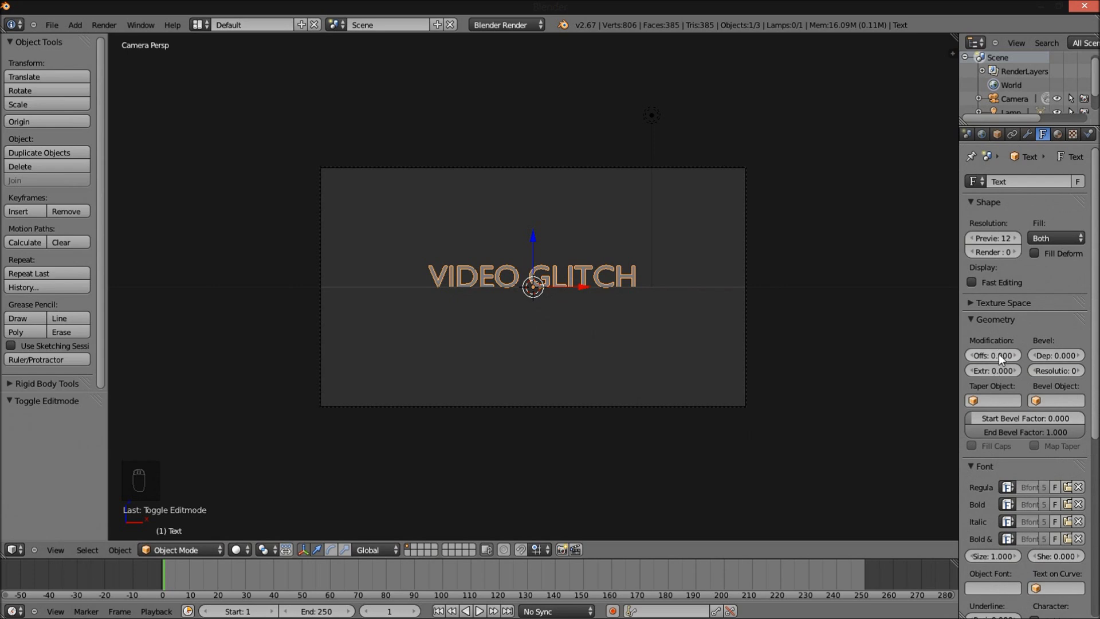
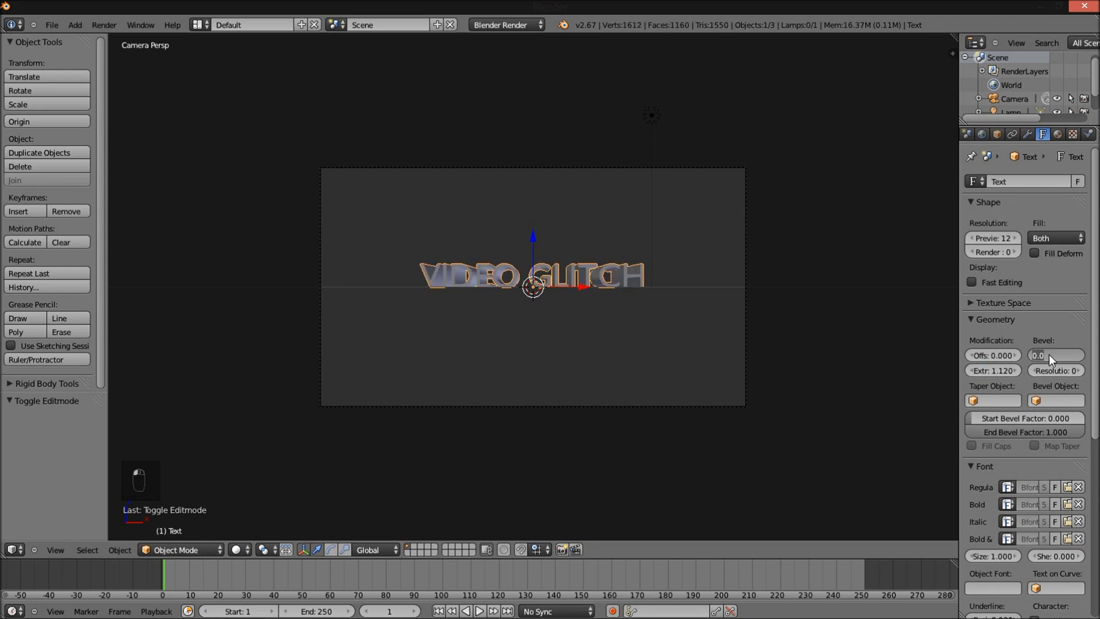
- Give the text a new material and a new texture for the GTEX.png image
{"action": "left_click_drag", "start_coordinate": [1054, 360], "coordinate": [653, 248]}
{"action": "left_click_drag", "start_coordinate": [644, 248], "coordinate": [1063, 137]}
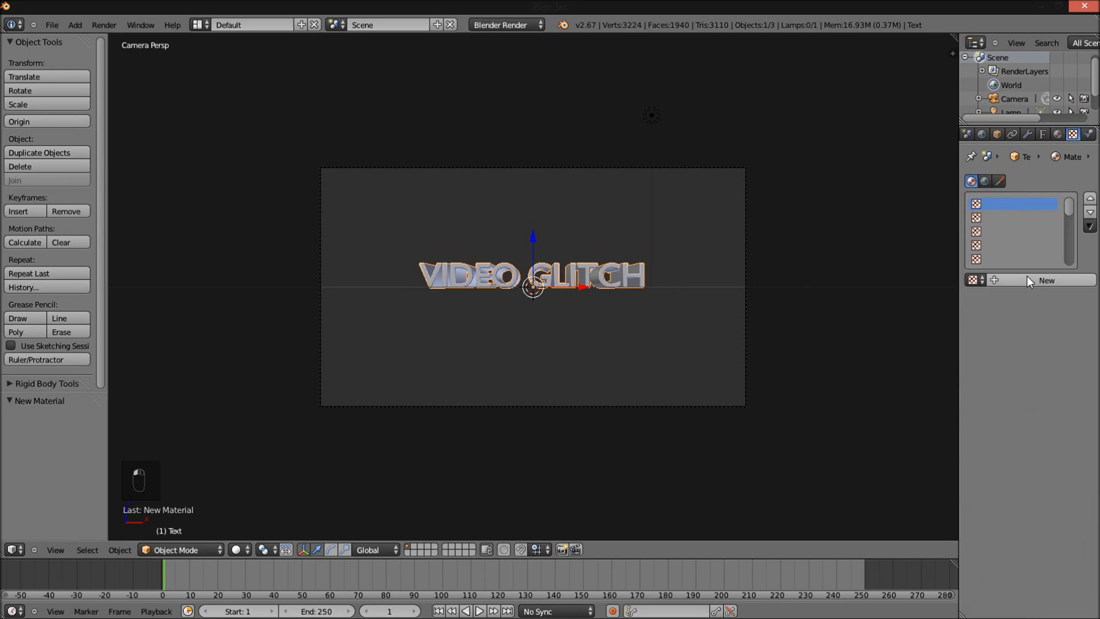
{"action": "left_click", "coordinate": [1032, 283]}
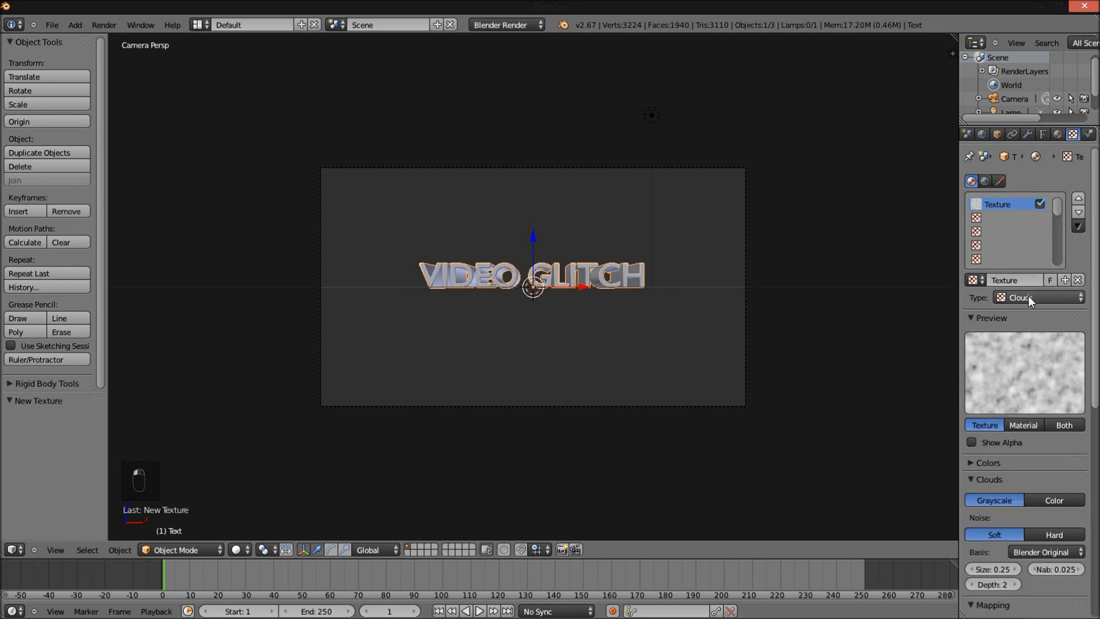
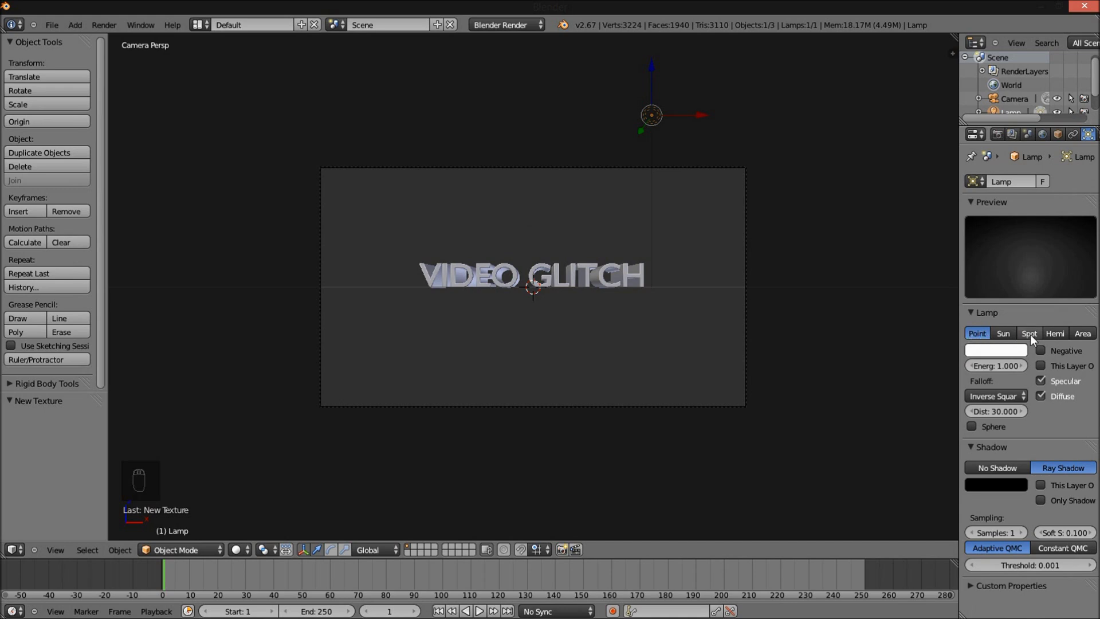
- Set the spot lamp's shadow Samples to 4 and Soft size to 0.400
{"action": "left_click_drag", "start_coordinate": [1036, 340], "coordinate": [1058, 536]}
{"action": "left_click_drag", "start_coordinate": [1058, 536], "coordinate": [1057, 536]}
{"action": "left_click_drag", "start_coordinate": [1007, 537], "coordinate": [945, 512]}
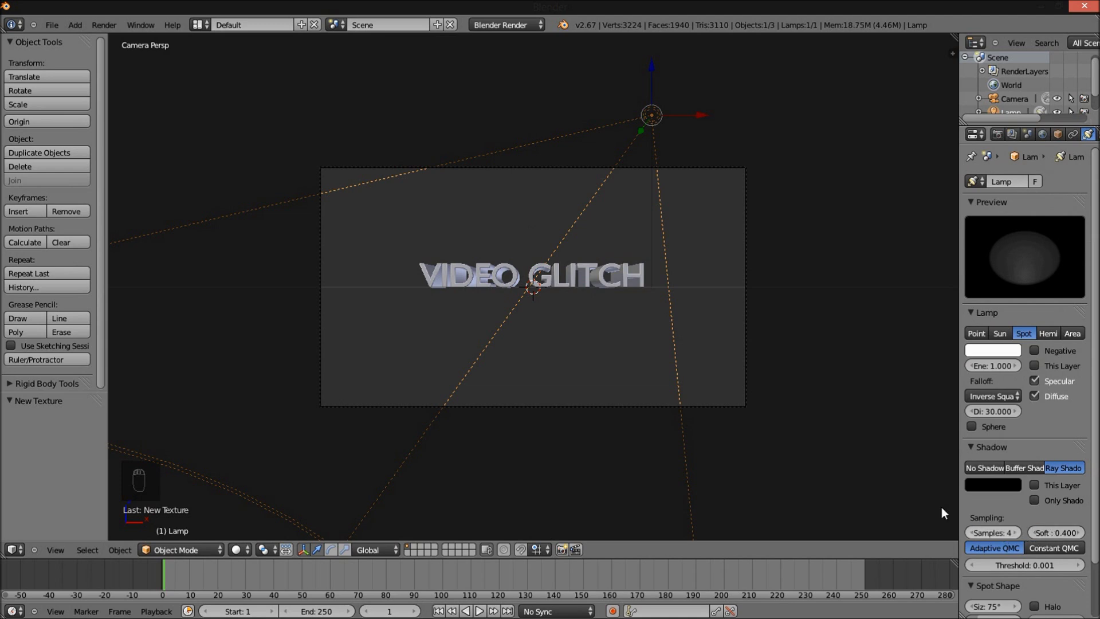
- Move the spotlight along Y and rotate it around Z to aim over the text
{"action": "middle_click", "coordinate": [760, 301]}
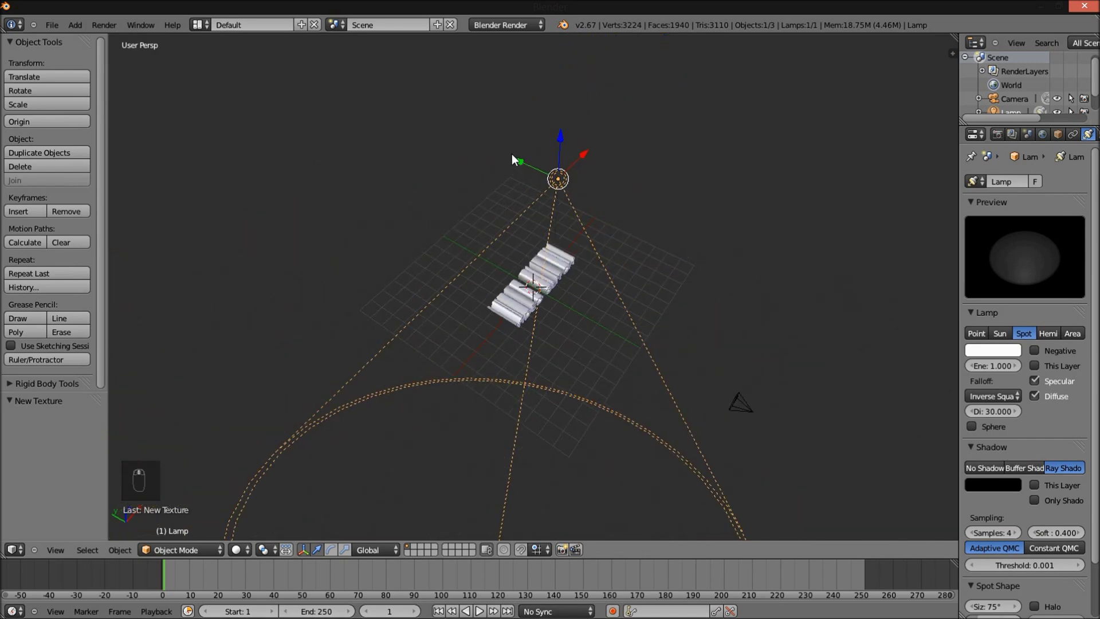
{"action": "left_click_drag", "start_coordinate": [526, 161], "coordinate": [577, 247]}
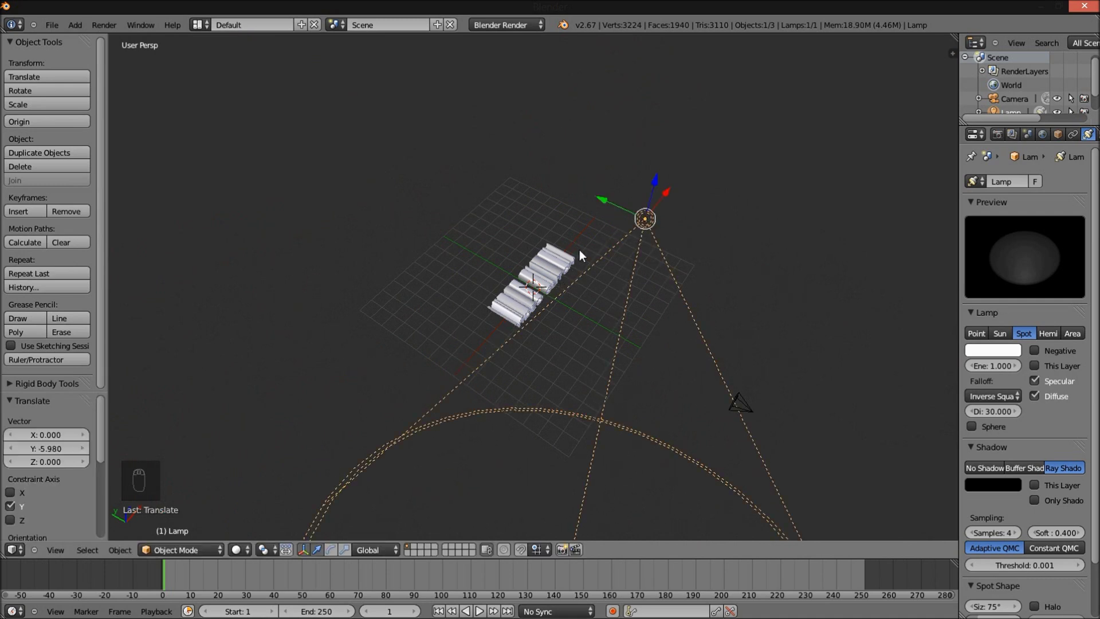
{"action": "key", "text": "r"}
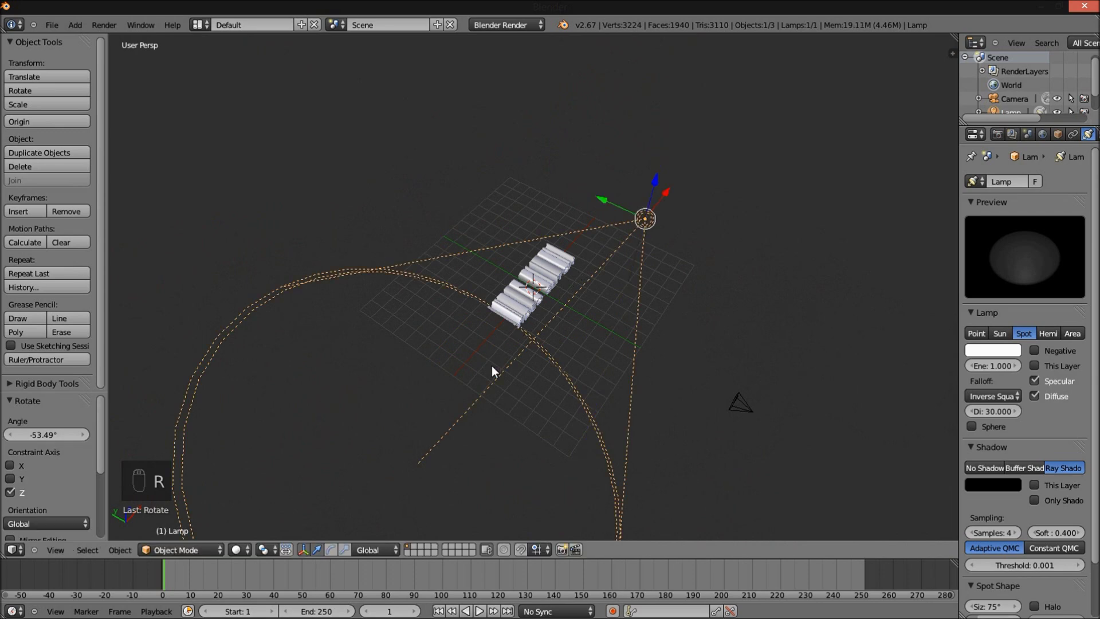
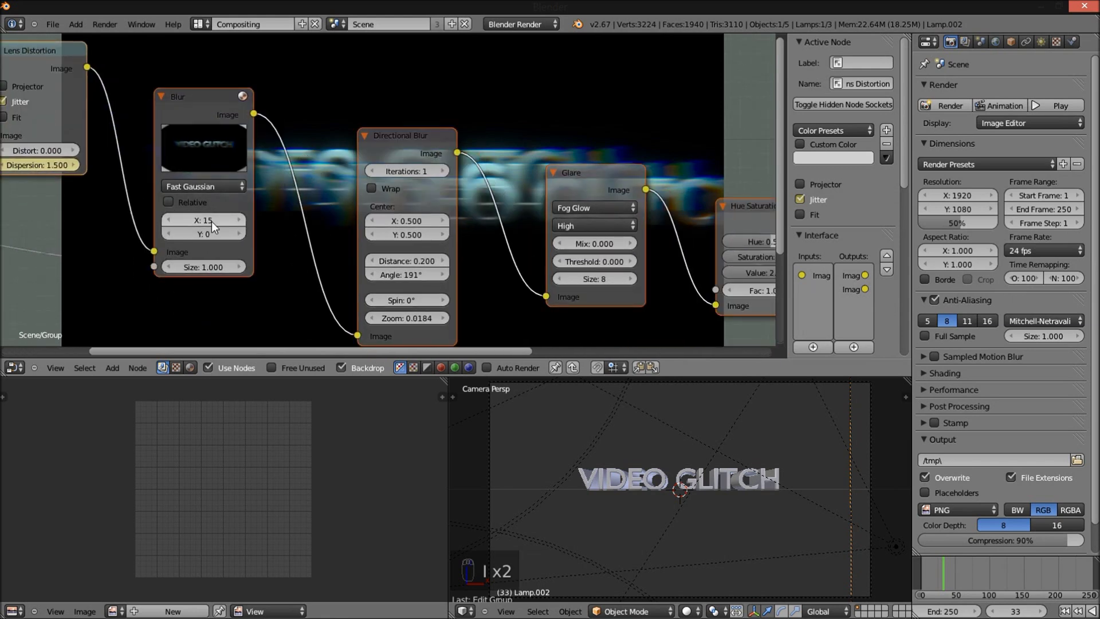
- Insert frame-33 keyframes on Blur X/Y, Directional Blur distance/angle/zoom, Glare threshold, Saturation 1.4 and Value 2.0
{"action": "key", "text": "i"}
{"action": "key", "text": "i"}
{"action": "key", "text": "i"}
{"action": "key", "text": "i"}
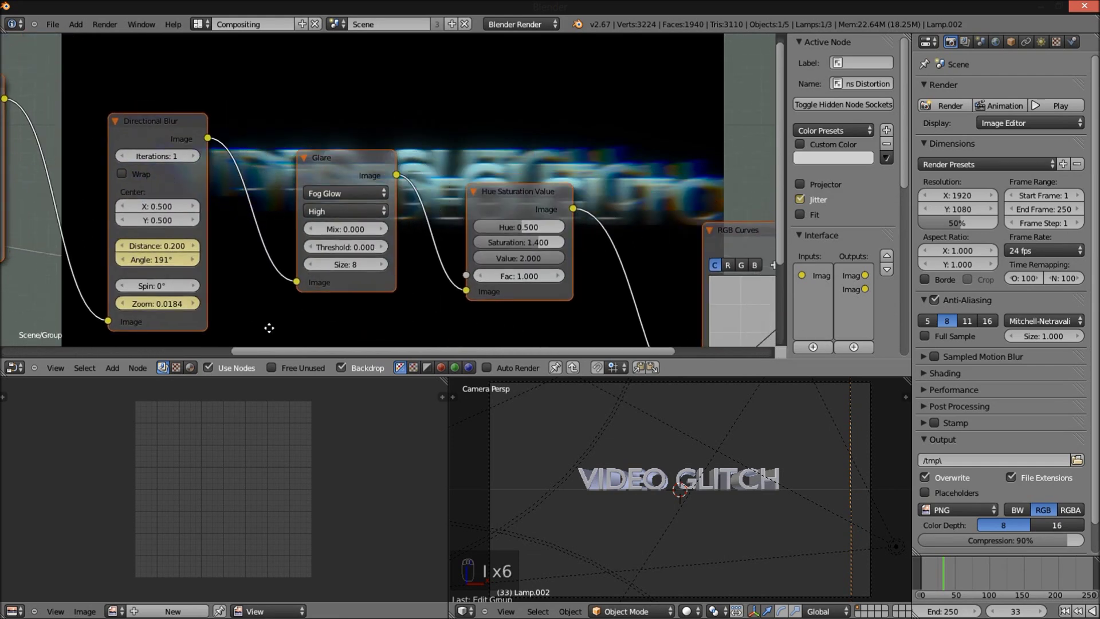
{"action": "key", "text": "i"}
{"action": "key", "text": "i"}
{"action": "key", "text": "i"}
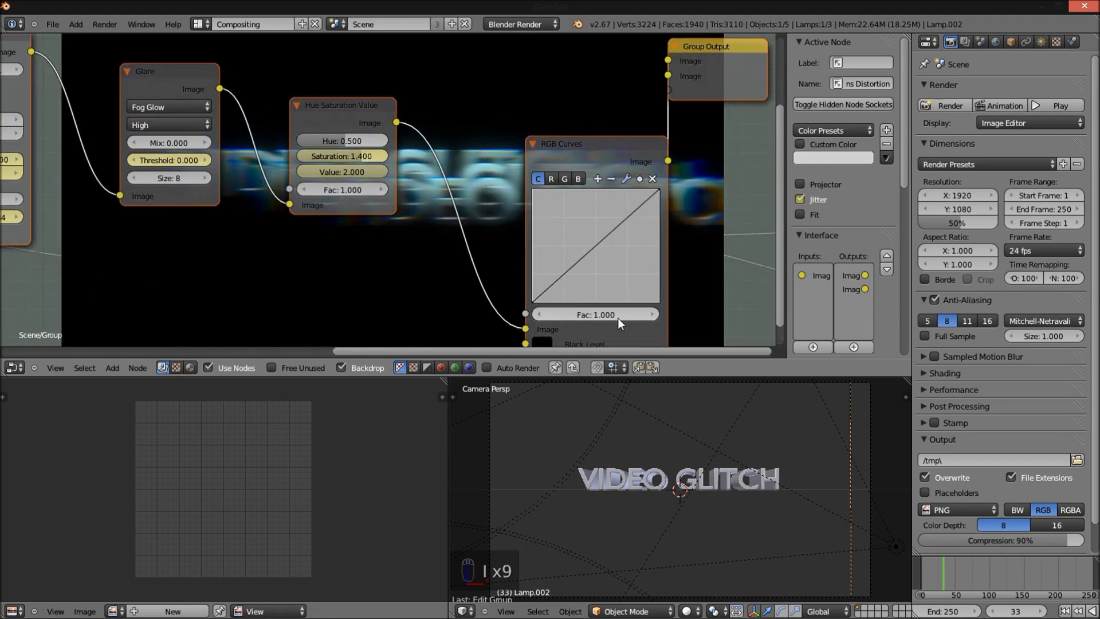
- At frame 30 keyframe blur and directional blur Distance, Angle and Zoom at 0
{"action": "key", "text": "i"}
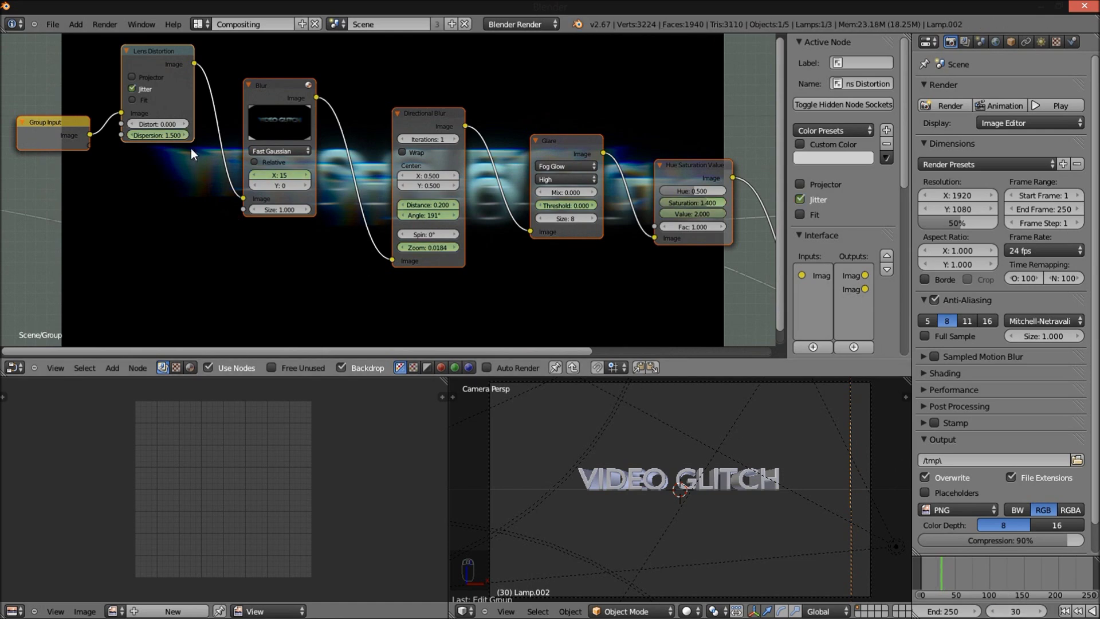
{"action": "left_click_drag", "start_coordinate": [179, 144], "coordinate": [174, 139]}
{"action": "key", "text": "i"}
{"action": "key", "text": "i"}
{"action": "key", "text": "i"}
{"action": "key", "text": "i"}
{"action": "key", "text": "i"}
- Keyframe Glare Threshold 50, Saturation and Value 1.0, and Curves Fac 0 at frame 30
{"action": "key", "text": "i"}
{"action": "key", "text": "i"}
{"action": "key", "text": "i"}
{"action": "key", "text": "i"}
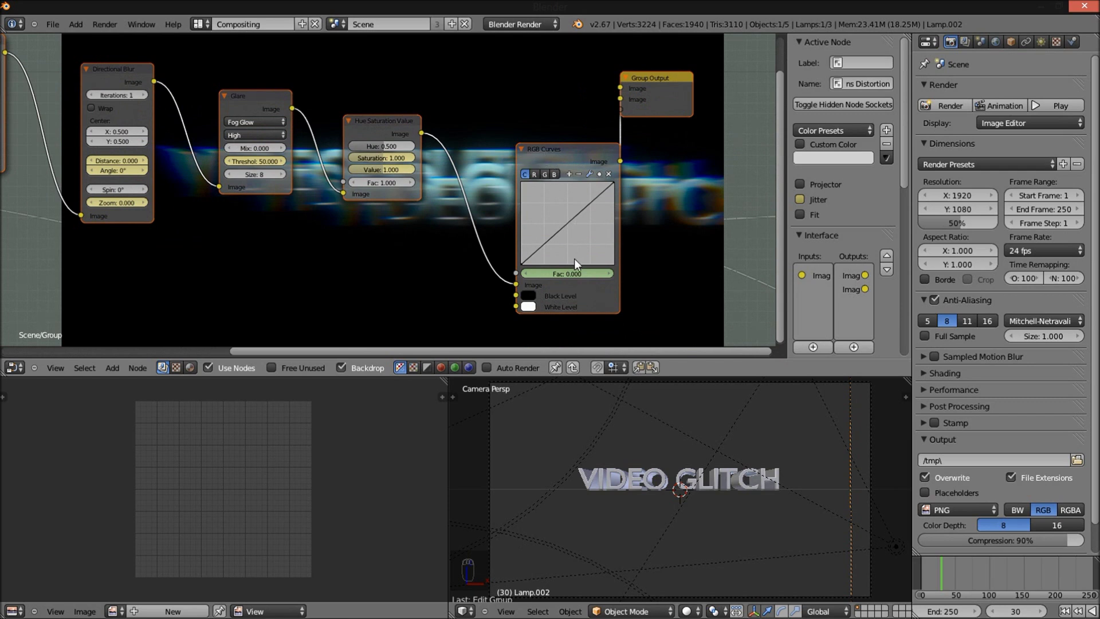
- Exit the glitch node group and step to frame 33 to see the distorted title
{"action": "key", "text": "i"}
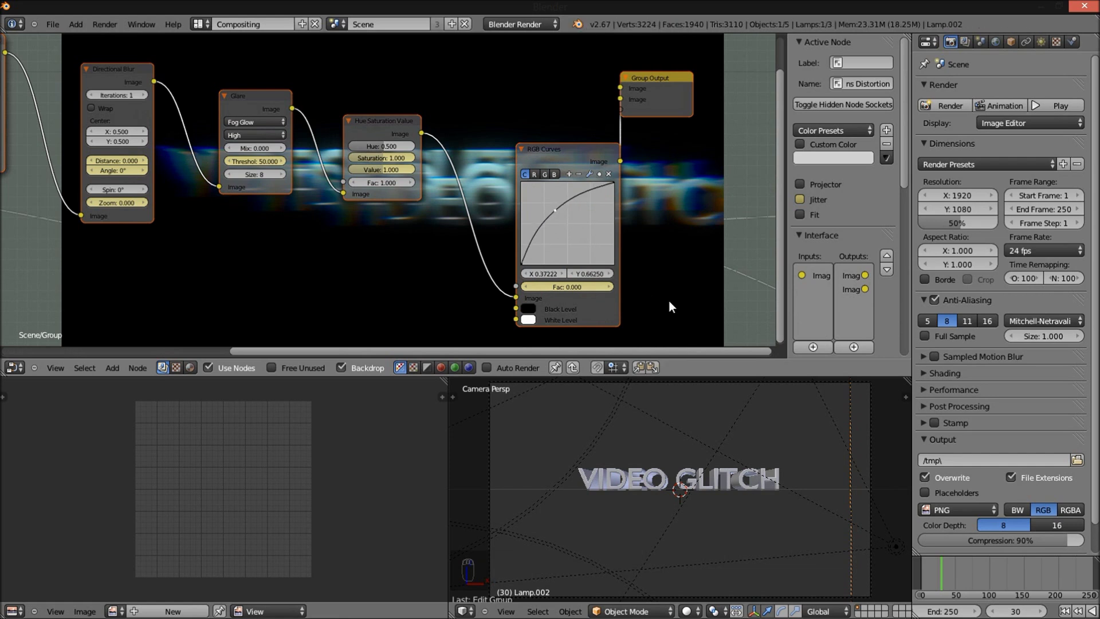
{"action": "key", "text": "Tab"}
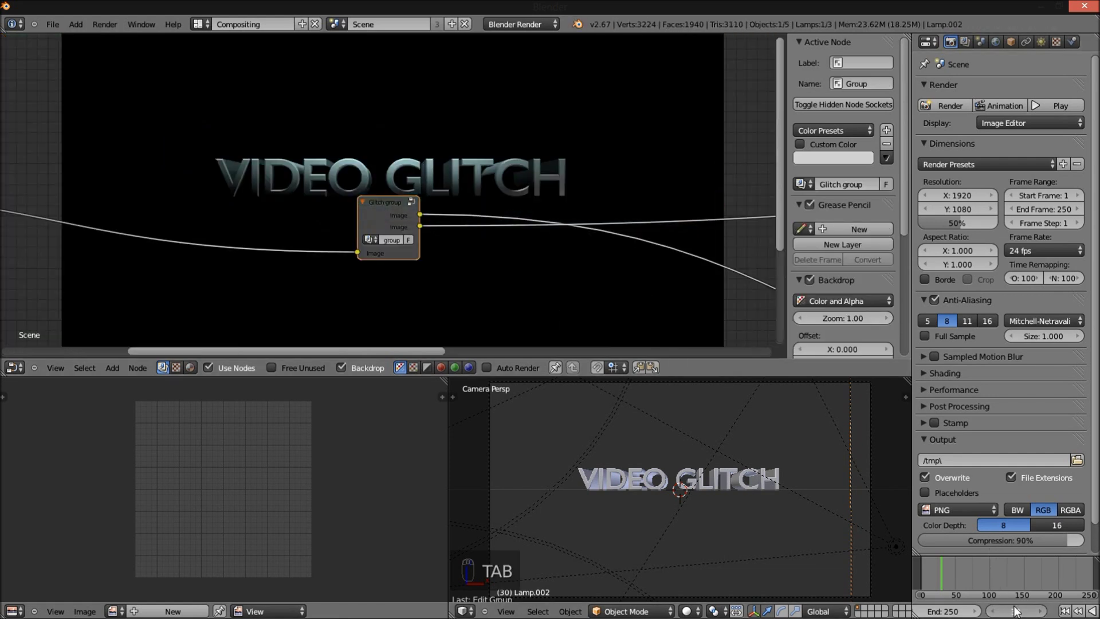
{"action": "key", "text": "KP_3"}
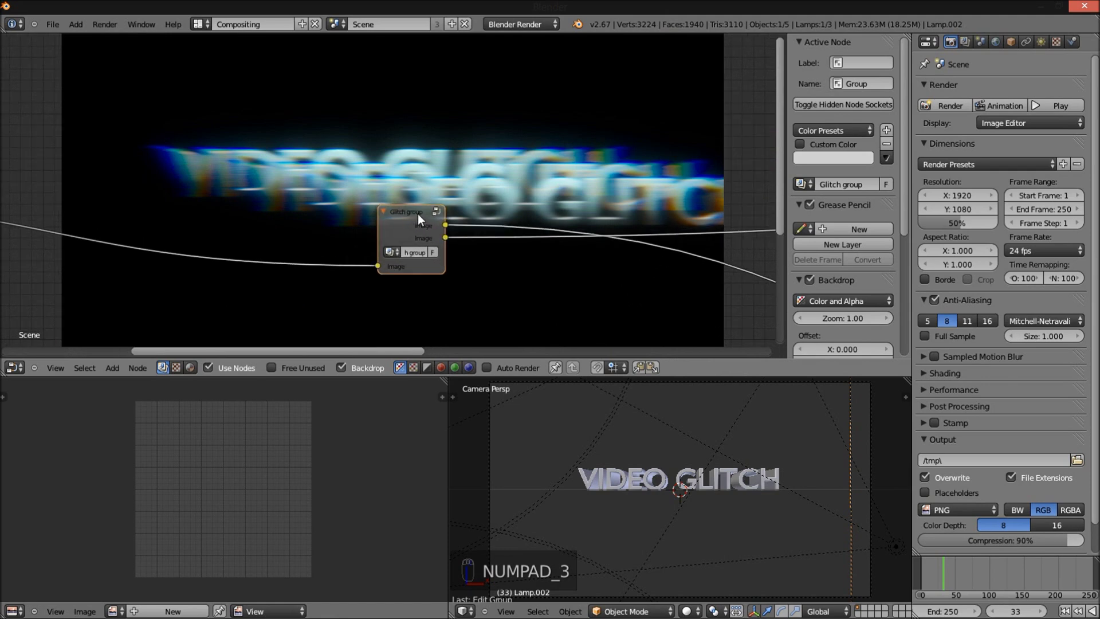
- Re-enter the glitch group and bring the start of the node chain into view at frame 36
{"action": "key", "text": "Tab"}
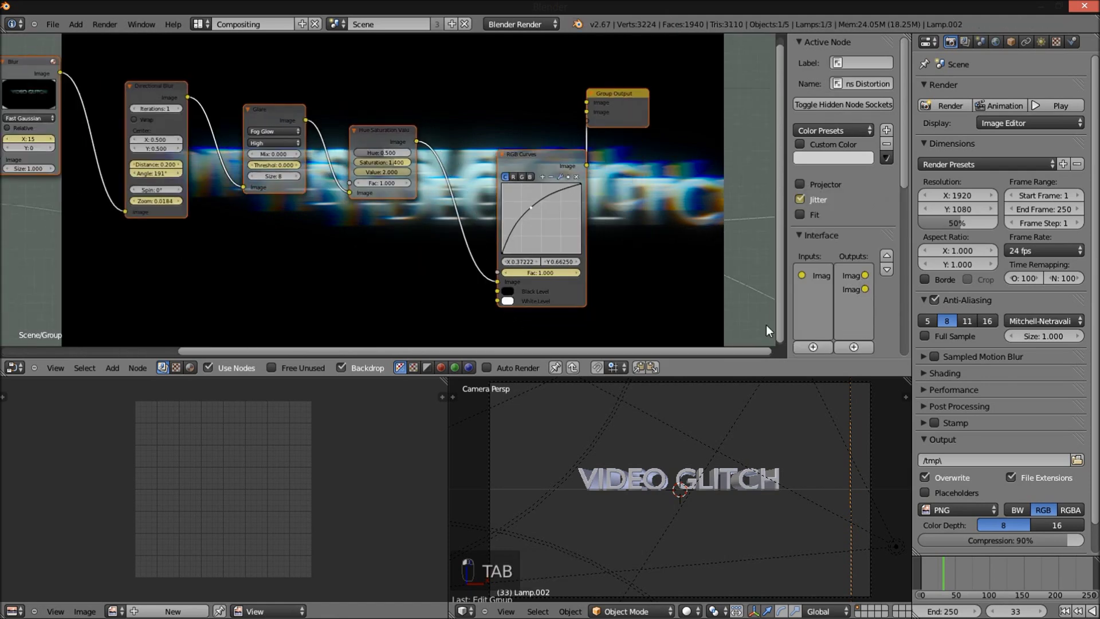
{"action": "left_click_drag", "start_coordinate": [895, 368], "coordinate": [880, 441]}
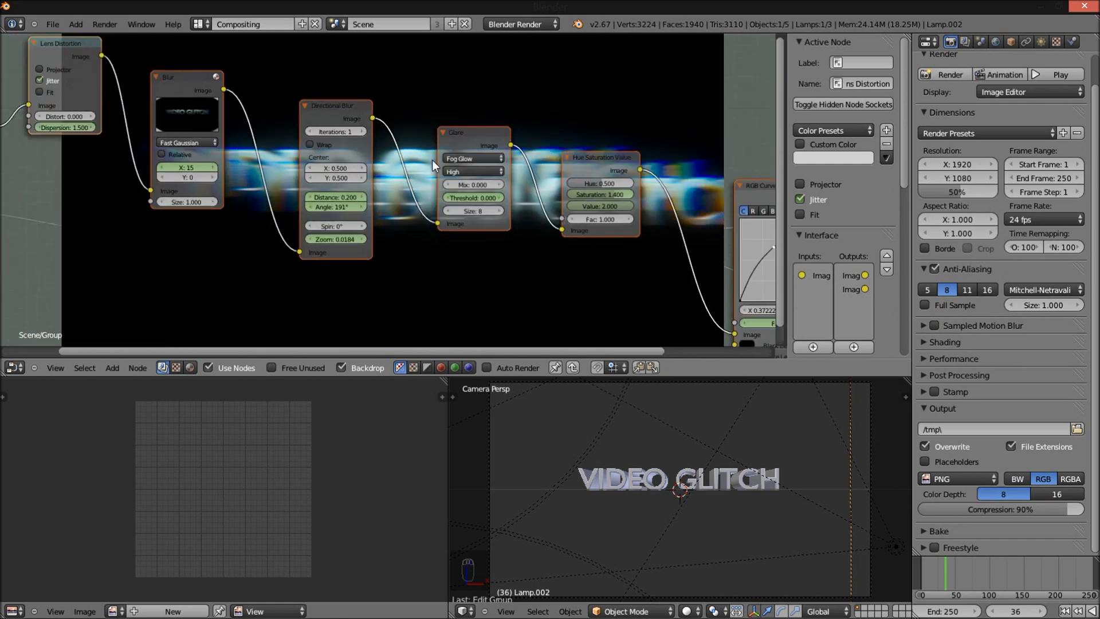
{"action": "left_click_drag", "start_coordinate": [103, 100], "coordinate": [583, 203]}
{"action": "key", "text": "KP_1"}
{"action": "key", "text": "KP_Enter"}
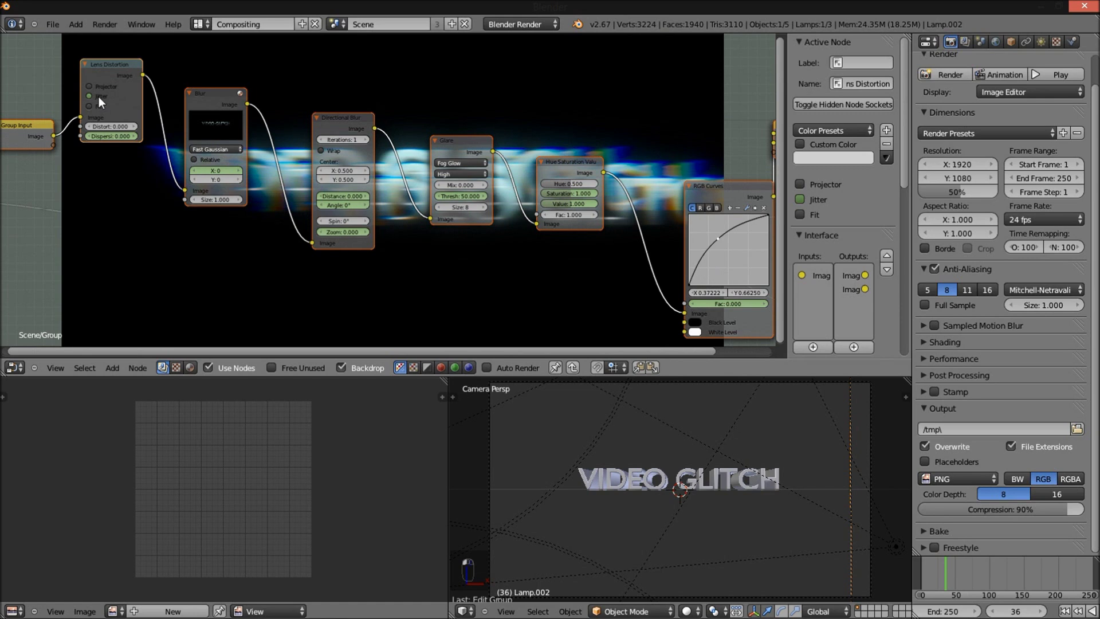
- Keyframe Jitter off, Dispersion 0, Blur X/Y 0, Directional Blur 0, Threshold 50, Saturation/Value 1, Fac 0
{"action": "key", "text": "i"}
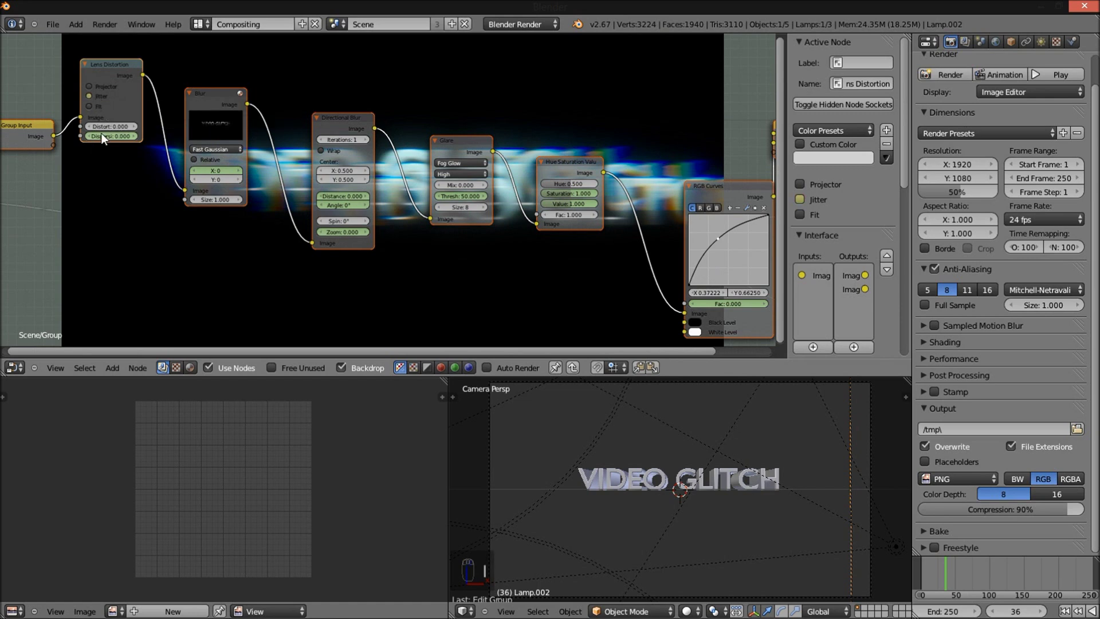
{"action": "key", "text": "i"}
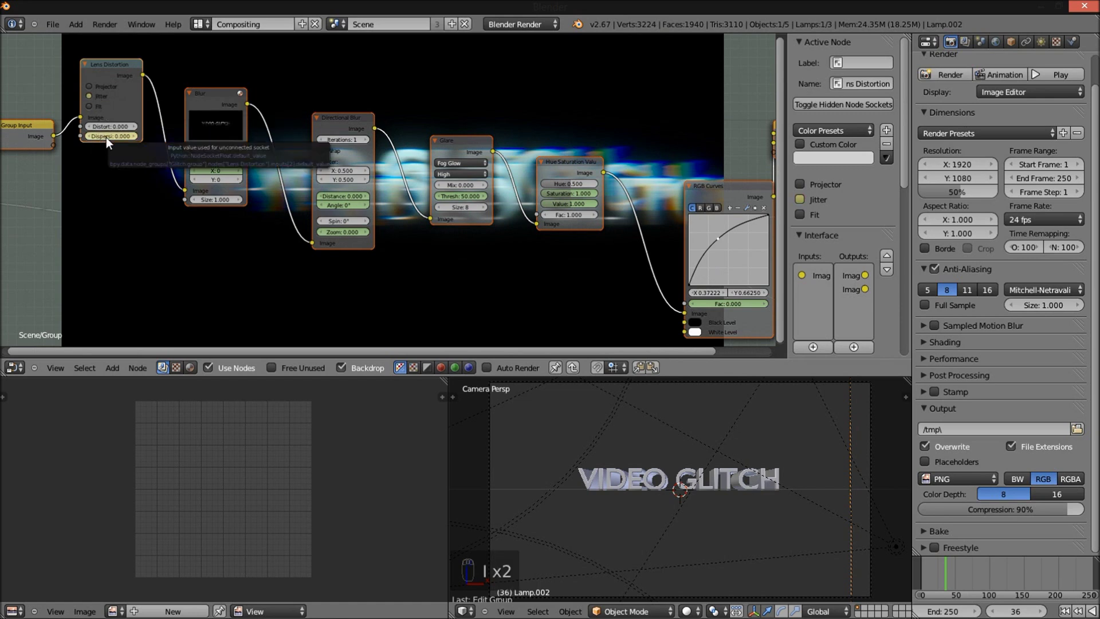
{"action": "key", "text": "i"}
{"action": "key", "text": "i"}
{"action": "key", "text": "i"}
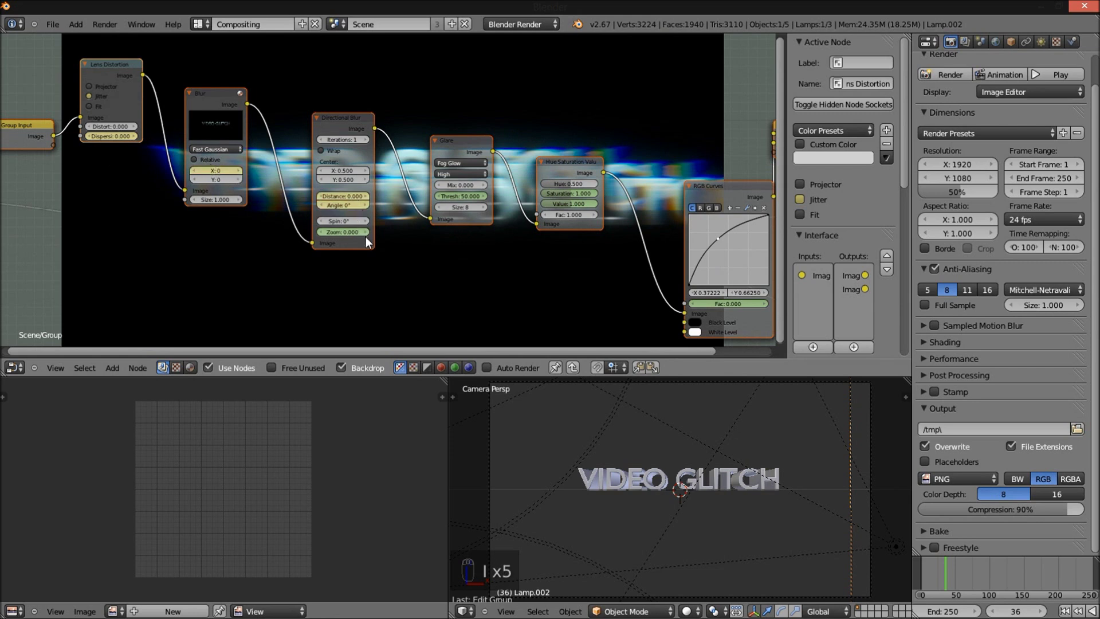
{"action": "key", "text": "i"}
{"action": "key", "text": "i"}
{"action": "key", "text": "i"}
{"action": "key", "text": "i"}
{"action": "key", "text": "i"}
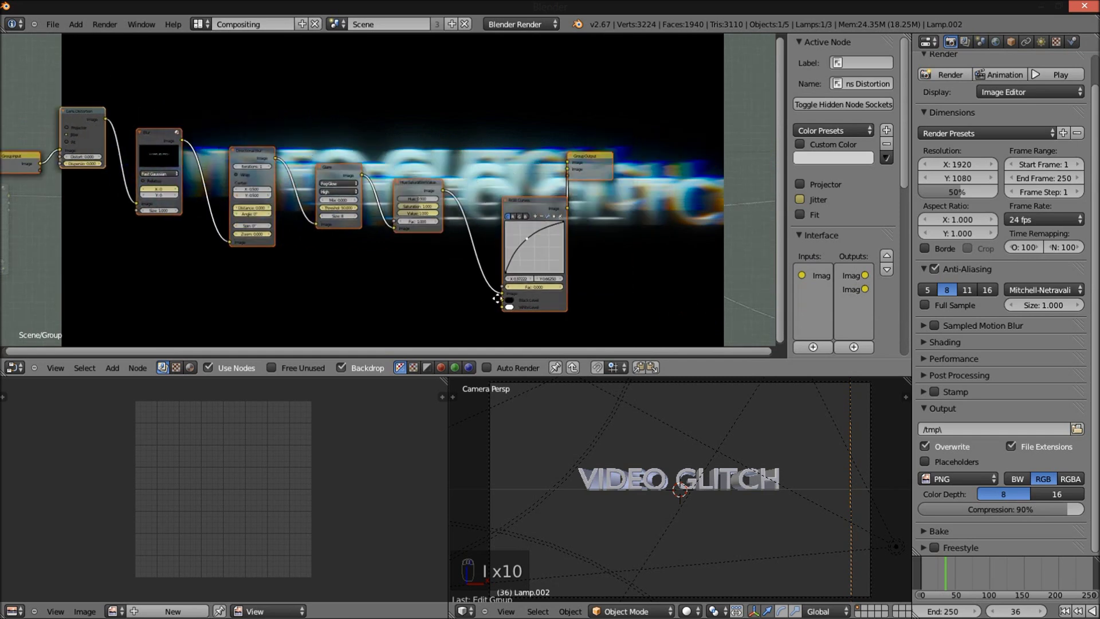
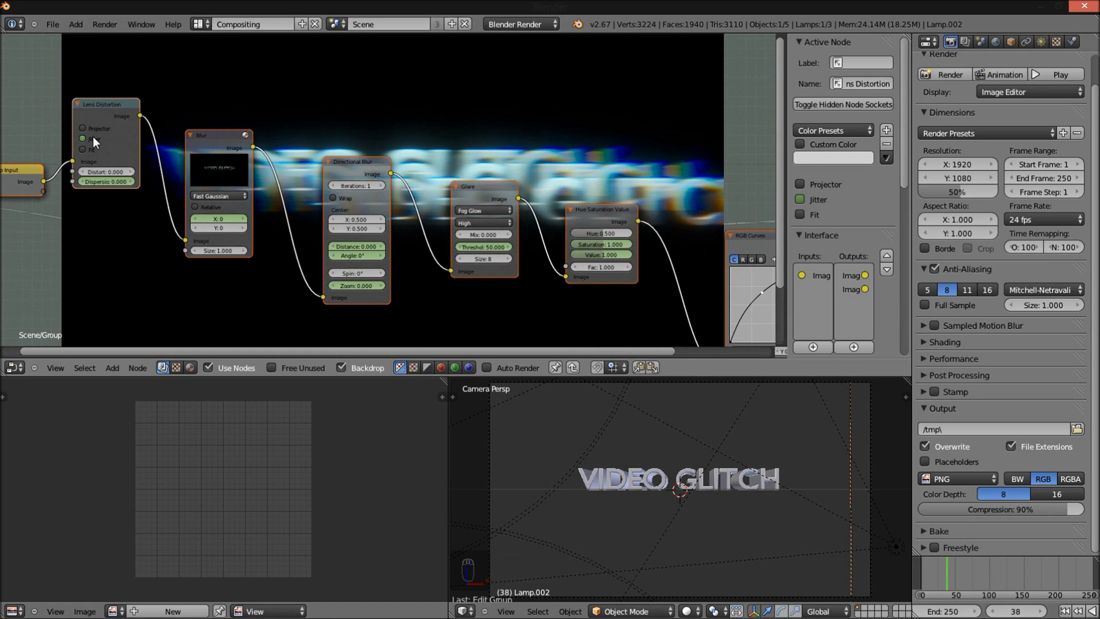
- At frame 38 re-keyframe jitter, dispersion, blur, directional blur, glare threshold, saturation and value at neutral
{"action": "key", "text": "i"}
{"action": "key", "text": "i"}
{"action": "key", "text": "i"}
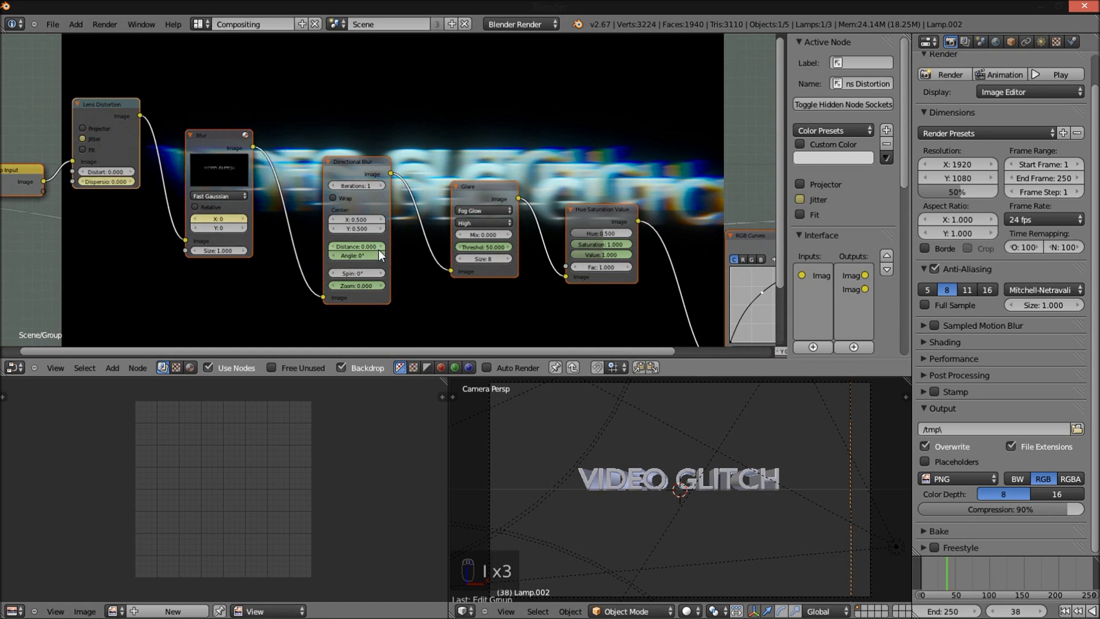
{"action": "key", "text": "i"}
{"action": "key", "text": "i"}
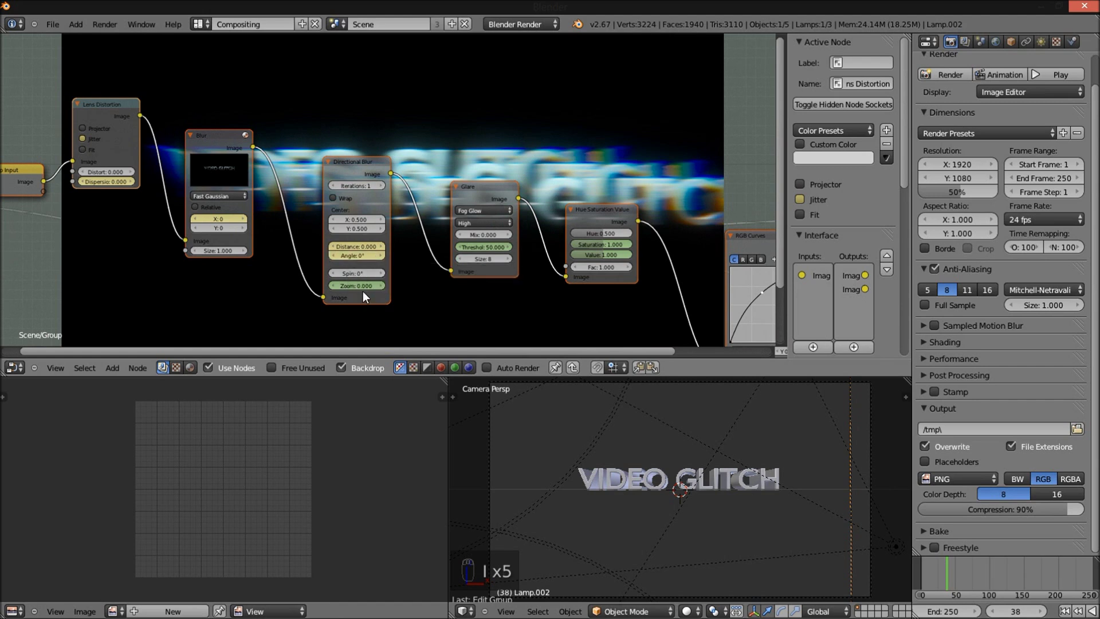
{"action": "key", "text": "i"}
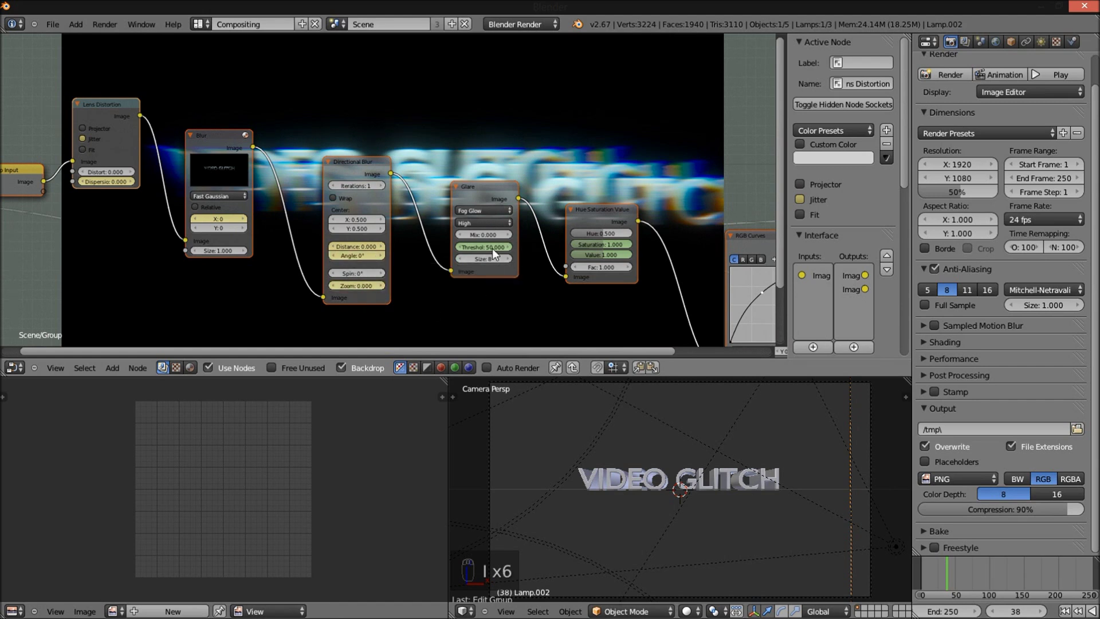
{"action": "key", "text": "i"}
{"action": "key", "text": "i"}
{"action": "key", "text": "i"}
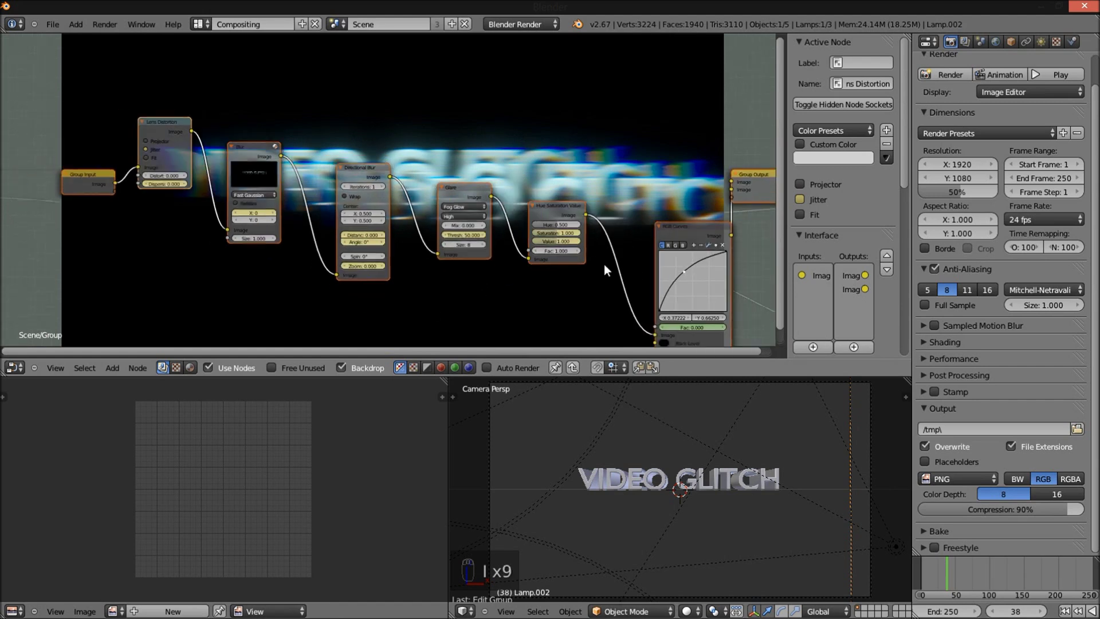
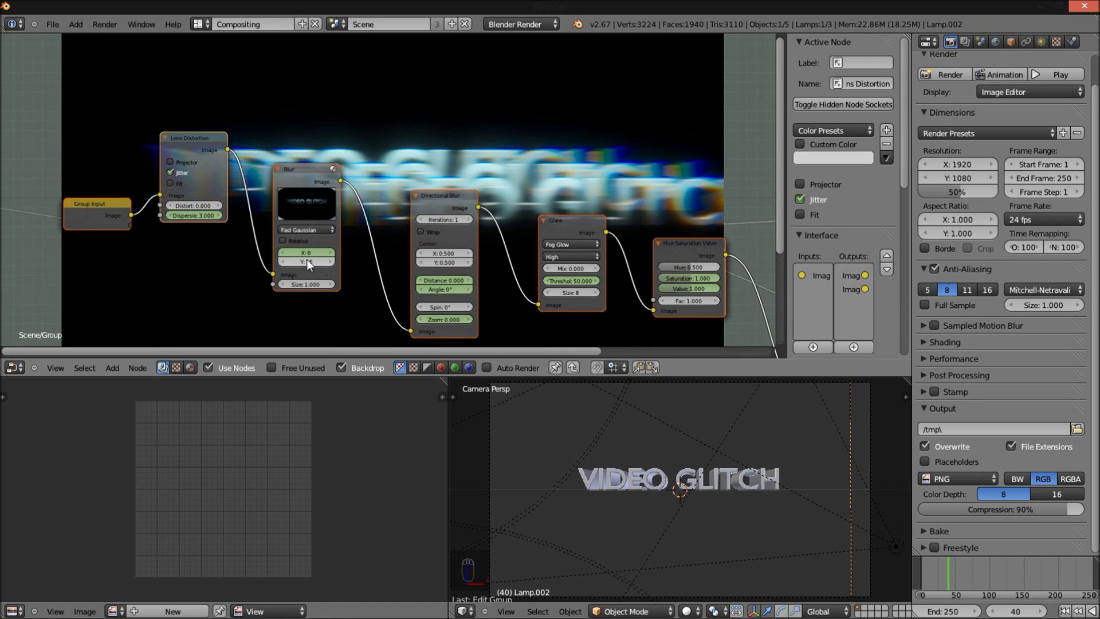
- At frame 40 keyframe Blur Y 15, Dispersion 3.000 and Directional Blur Distance 0.100
{"action": "key", "text": "i"}
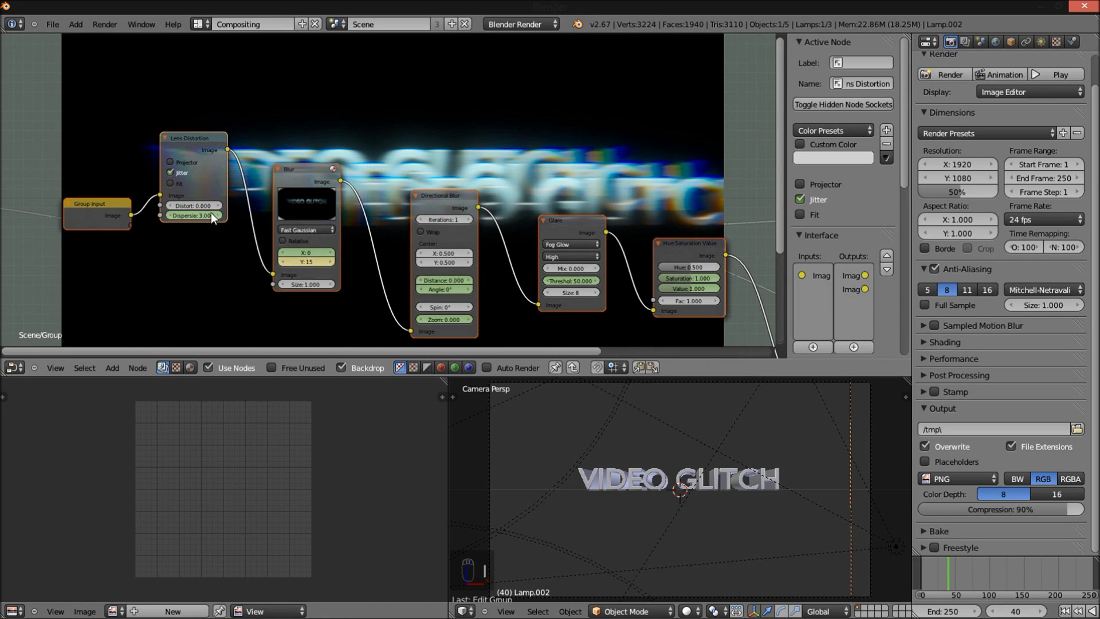
{"action": "key", "text": "i"}
{"action": "key", "text": "i"}
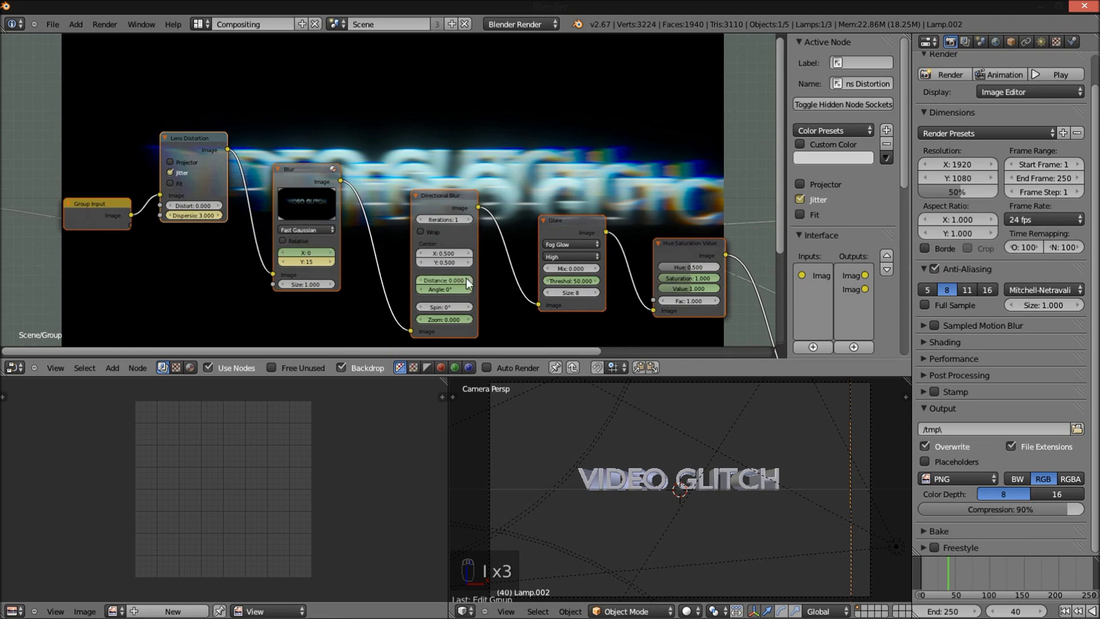
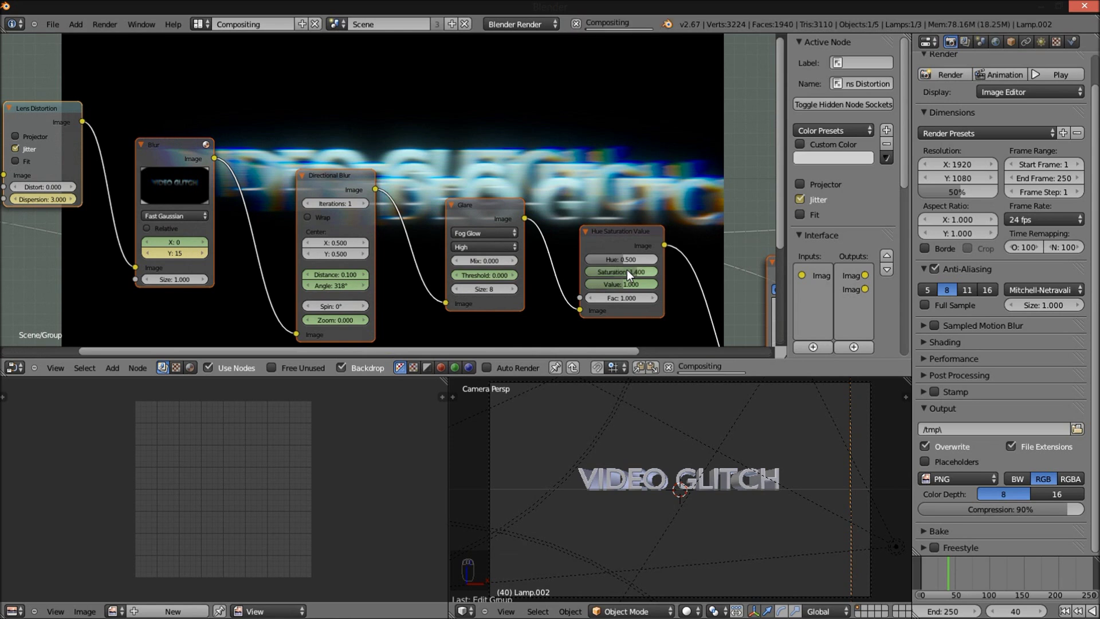
- At frame 40, keyframe directional blur angle 318° and glare threshold 0
{"action": "left_click_drag", "start_coordinate": [702, 292], "coordinate": [397, 211]}
{"action": "key", "text": "i"}
{"action": "key", "text": "i"}
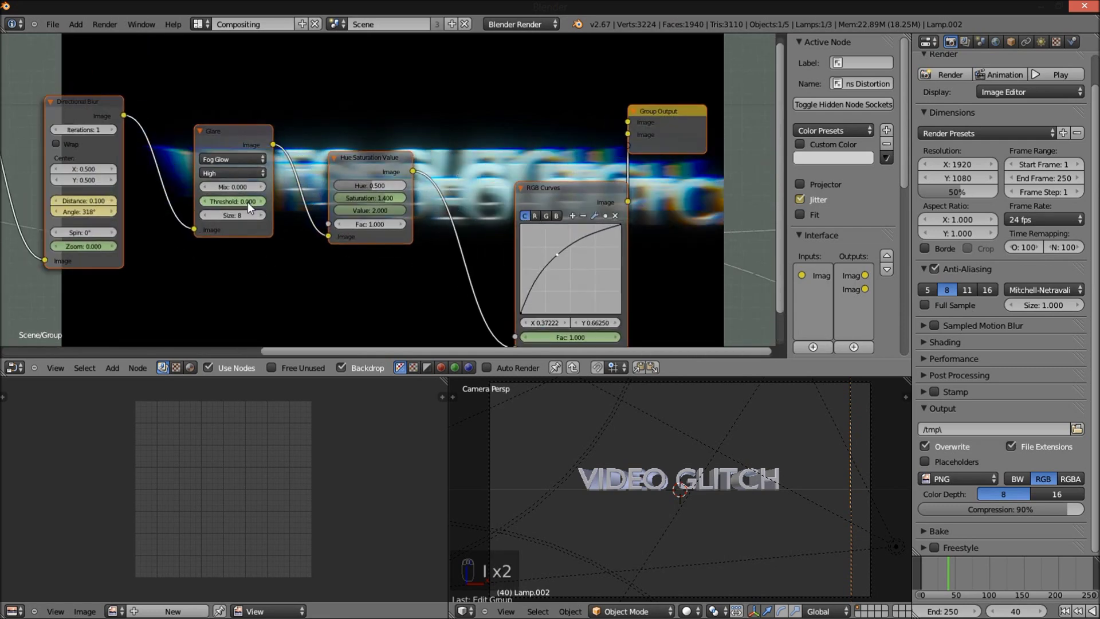
- At frame 40, keyframe saturation 1.400, value 2.000 and RGB Curves factor 1.000
{"action": "key", "text": "i"}
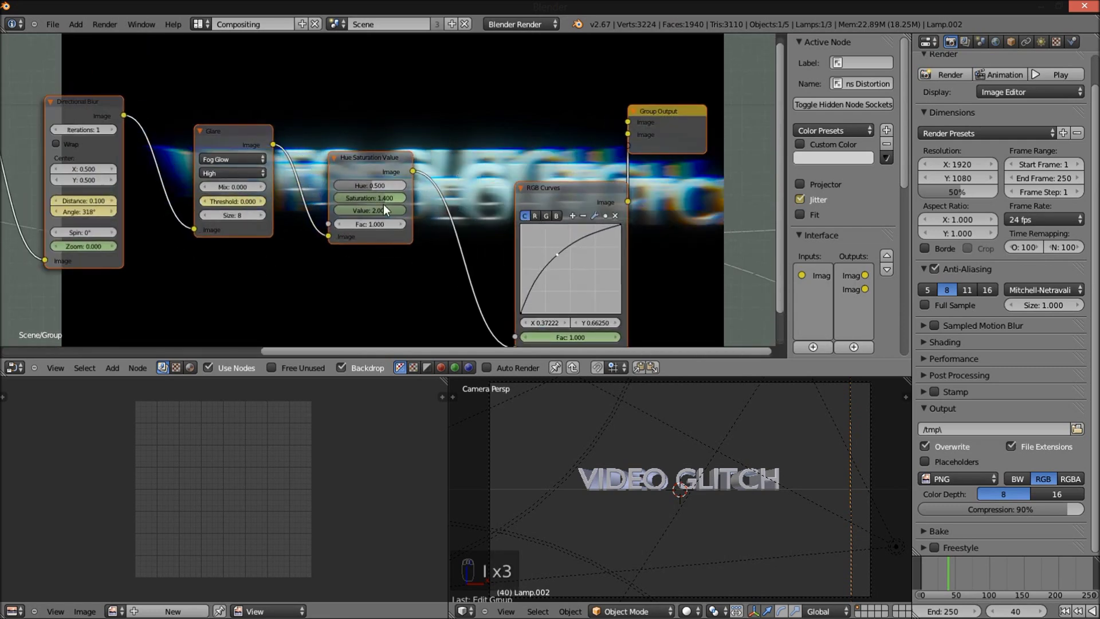
{"action": "key", "text": "i"}
{"action": "key", "text": "i"}
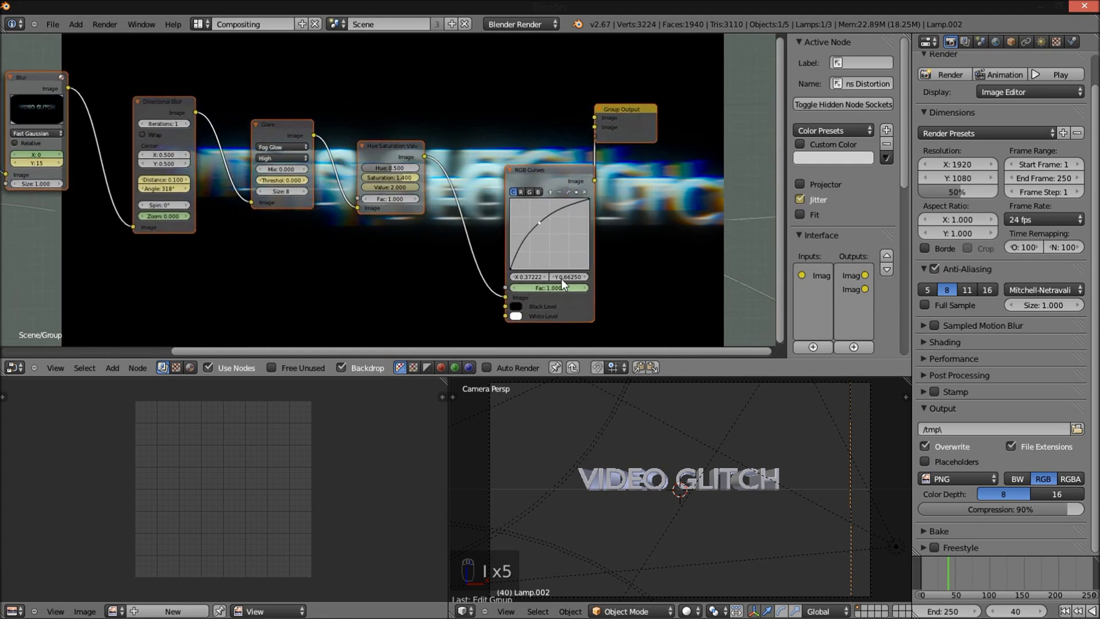
{"action": "key", "text": "i"}
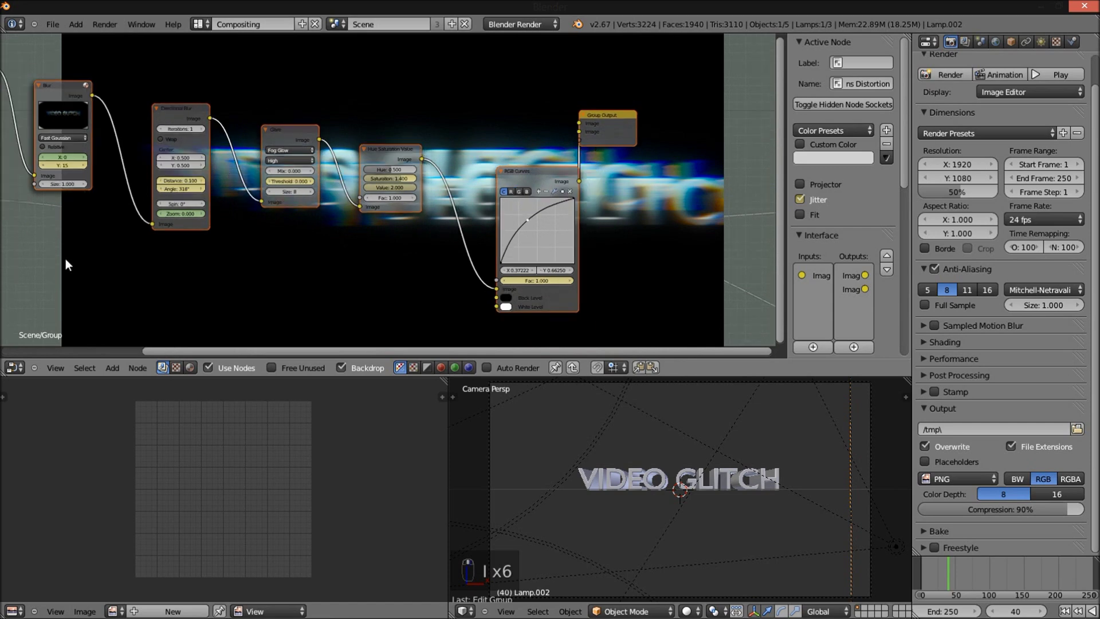
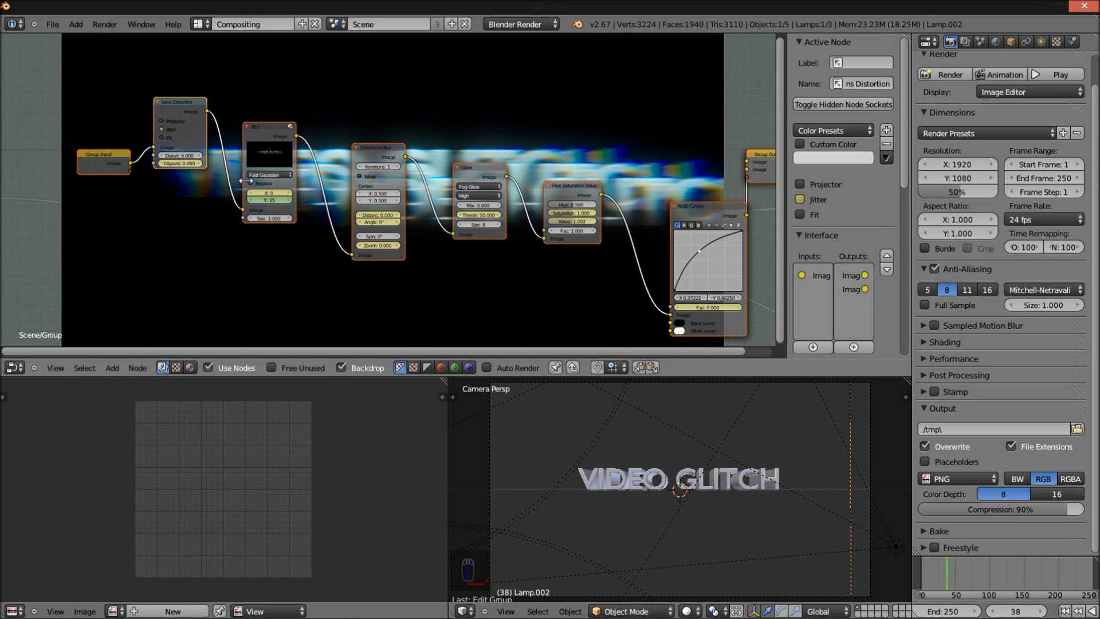
- Pan the glitch node chain into view and confirm the curves factor key of 1.000 at frame 40
{"action": "left_click_drag", "start_coordinate": [113, 199], "coordinate": [286, 206]}
{"action": "key", "text": "i"}
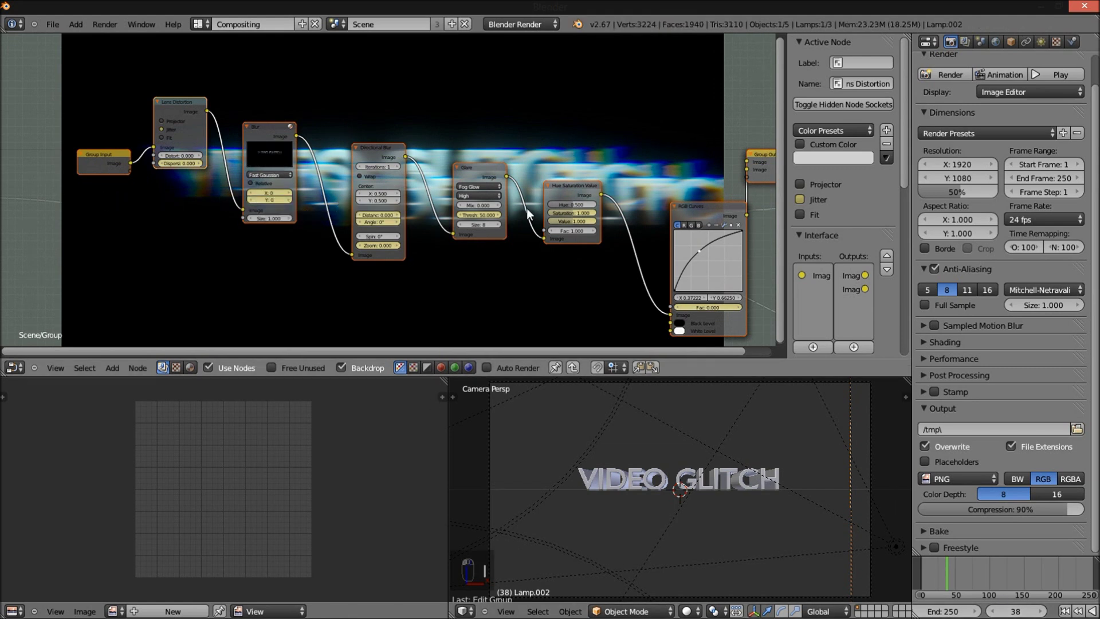
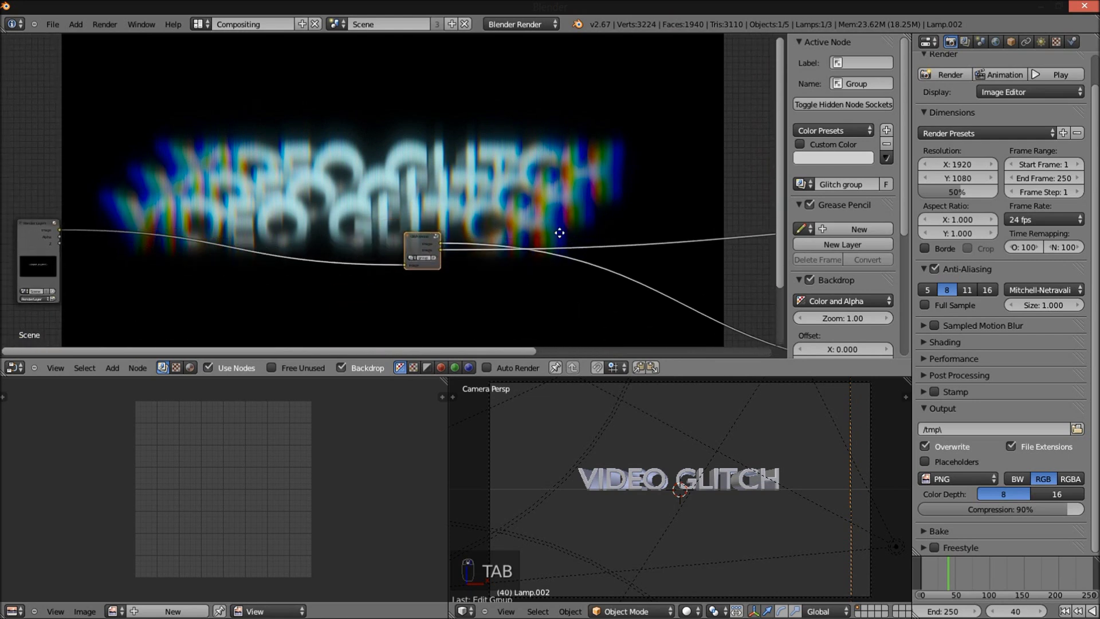
- Inside the Glitch group, key Hue Saturation Value saturation 1.100 at frame 40, then return to the main tree
{"action": "key", "text": "Tab"}
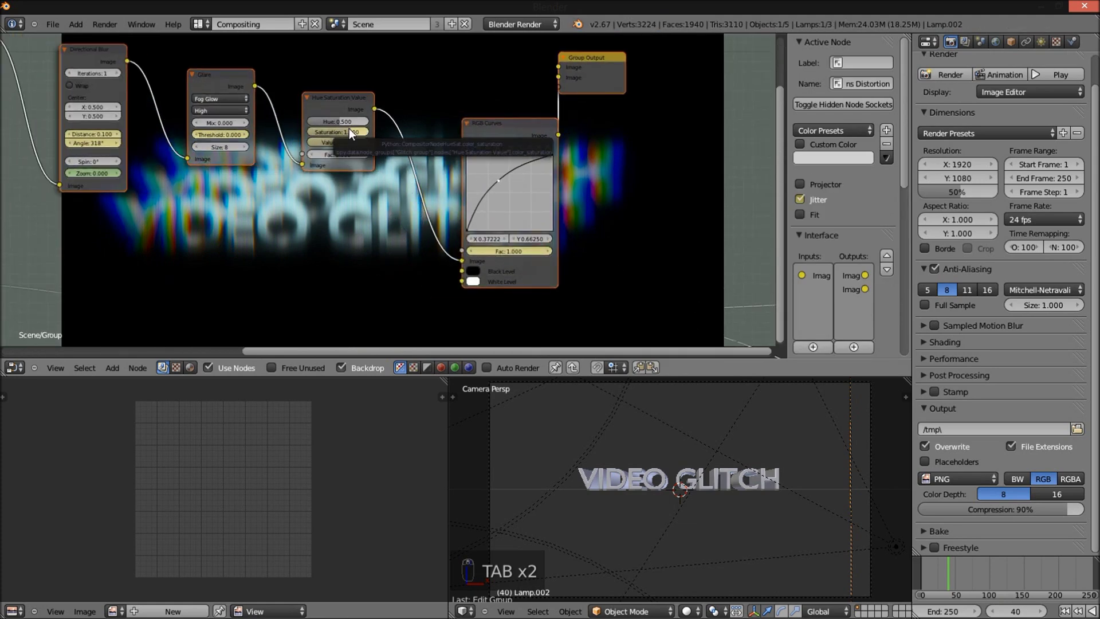
{"action": "key", "text": "alt+i"}
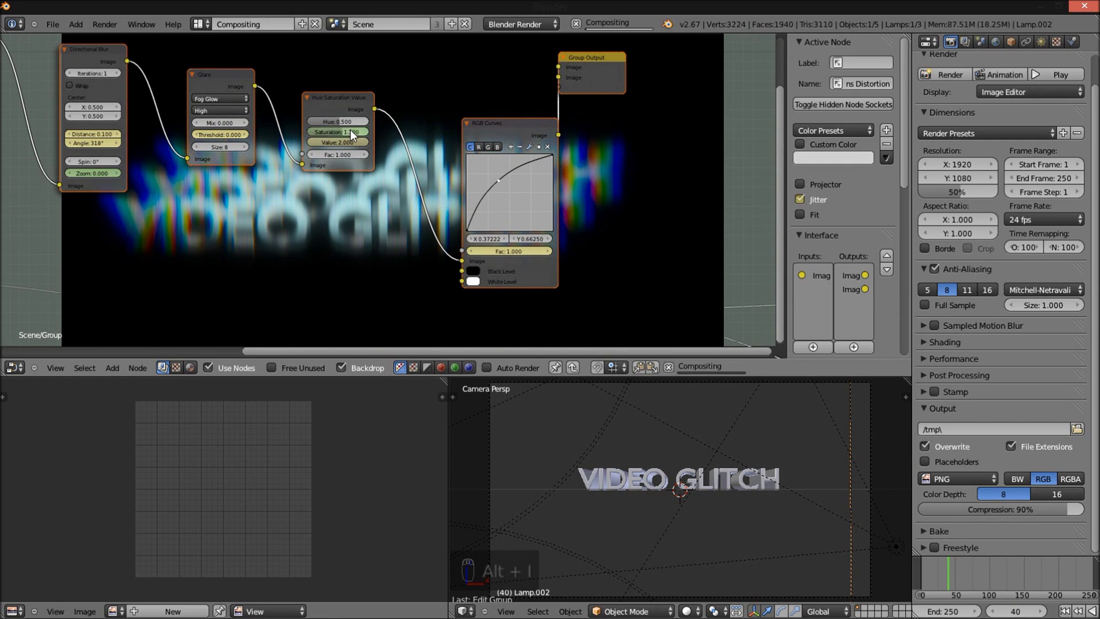
{"action": "key", "text": "i"}
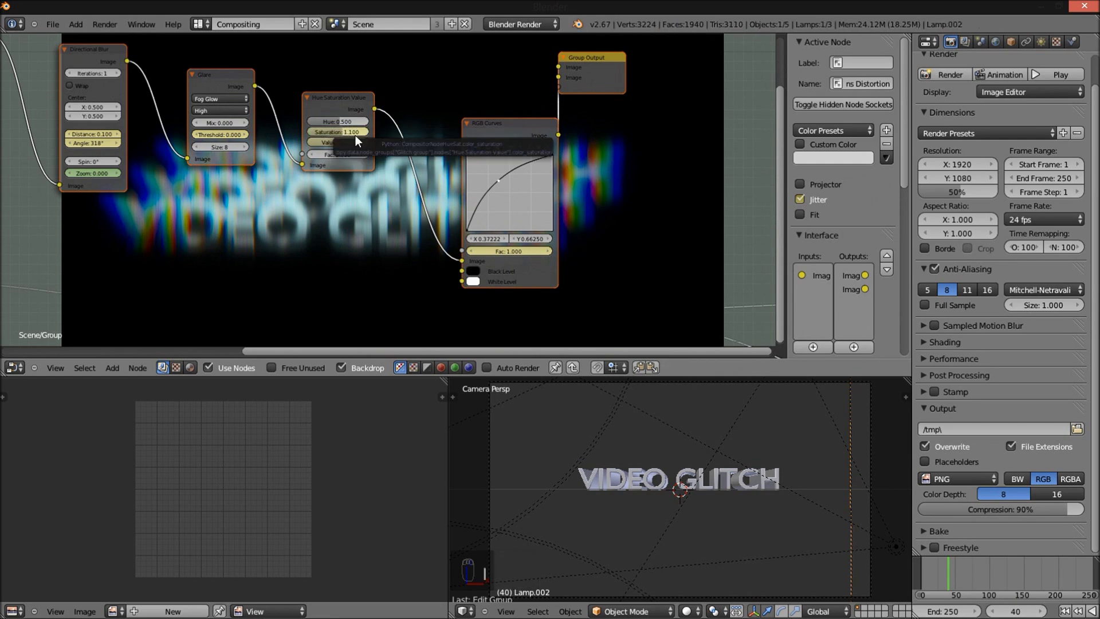
{"action": "key", "text": "Tab"}
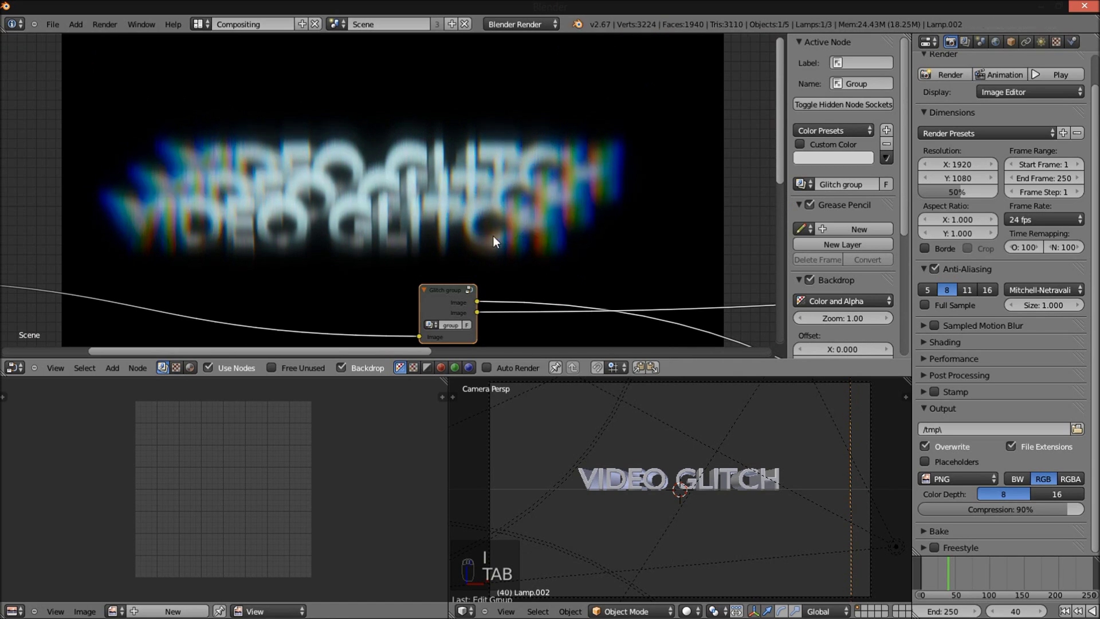
- At frame 42, key zero blur, distortion and dispersion on the first glitch nodes
{"action": "key", "text": "Tab"}
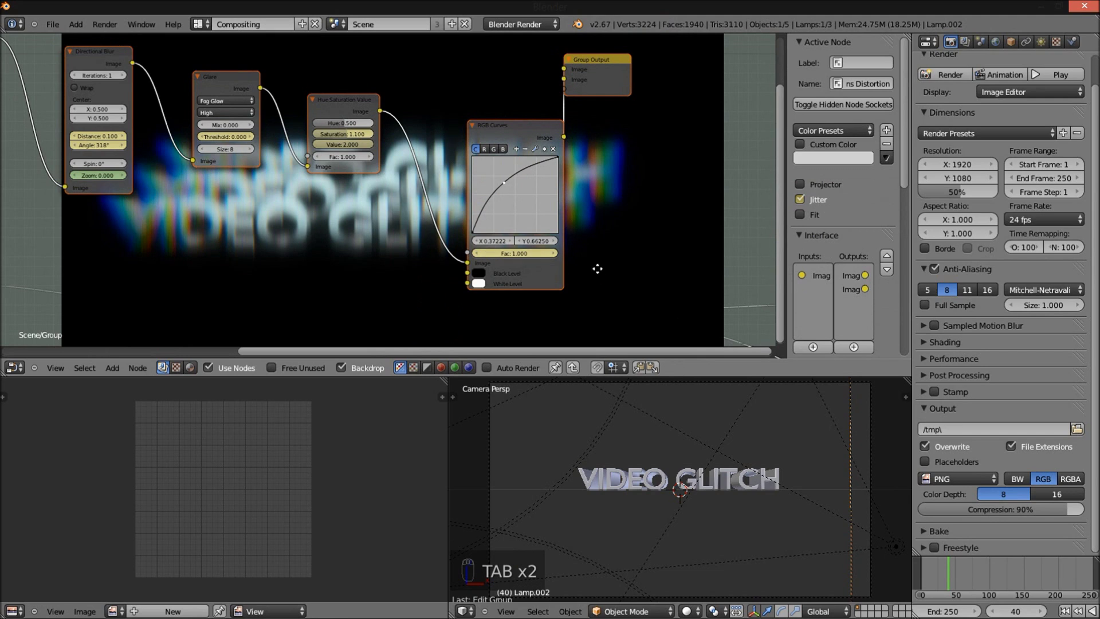
{"action": "key", "text": "Tab"}
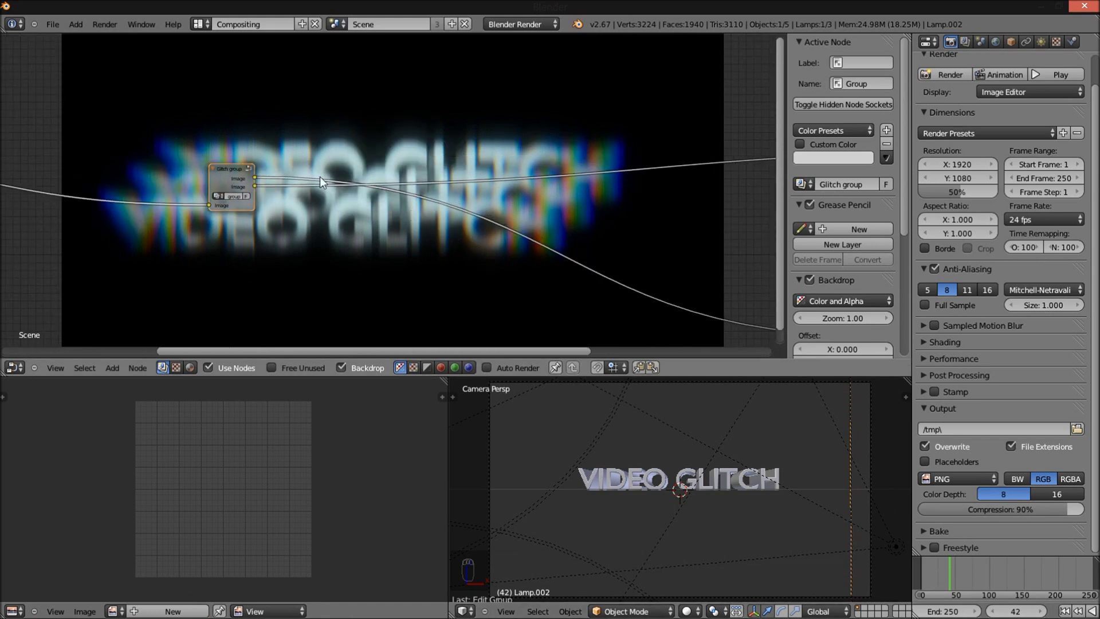
{"action": "key", "text": "Tab"}
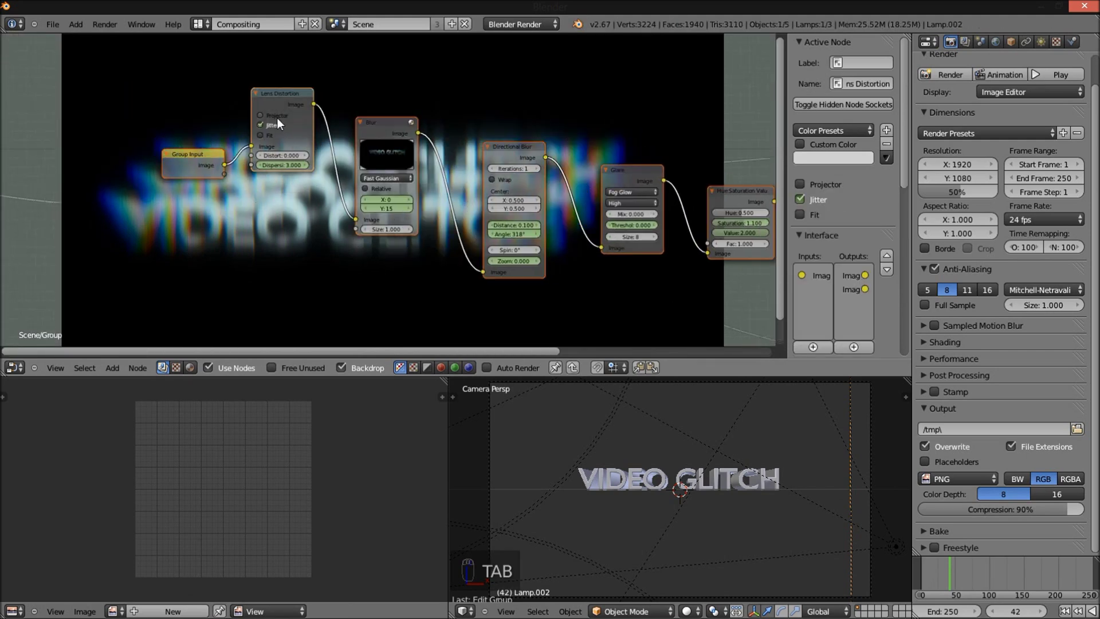
{"action": "left_click_drag", "start_coordinate": [303, 158], "coordinate": [206, 132]}
{"action": "key", "text": "i"}
{"action": "key", "text": "i"}
{"action": "key", "text": "i"}
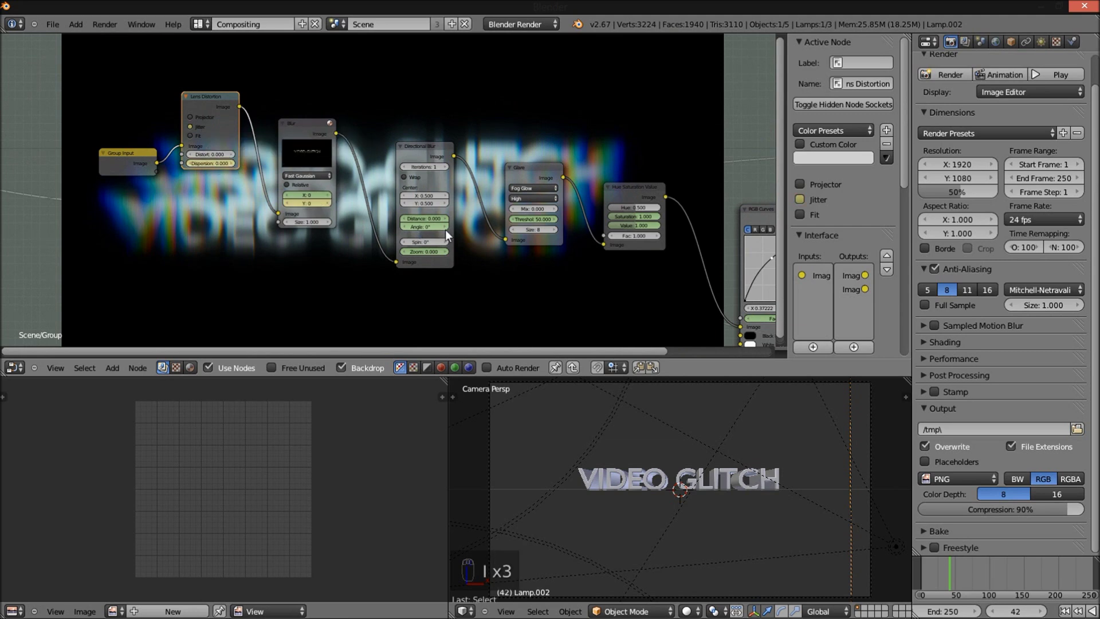
- At frame 42, key glare threshold 50 and curves factor 0, then fit the whole chain in view
{"action": "key", "text": "i"}
{"action": "key", "text": "i"}
{"action": "key", "text": "i"}
{"action": "key", "text": "i"}
{"action": "key", "text": "i"}
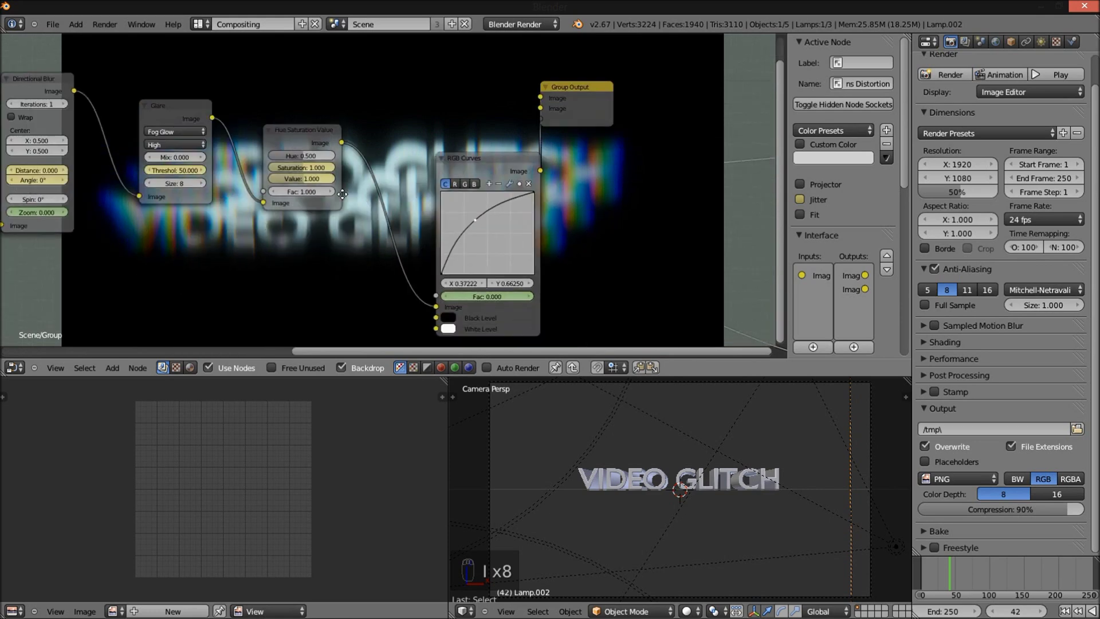
{"action": "key", "text": "i"}
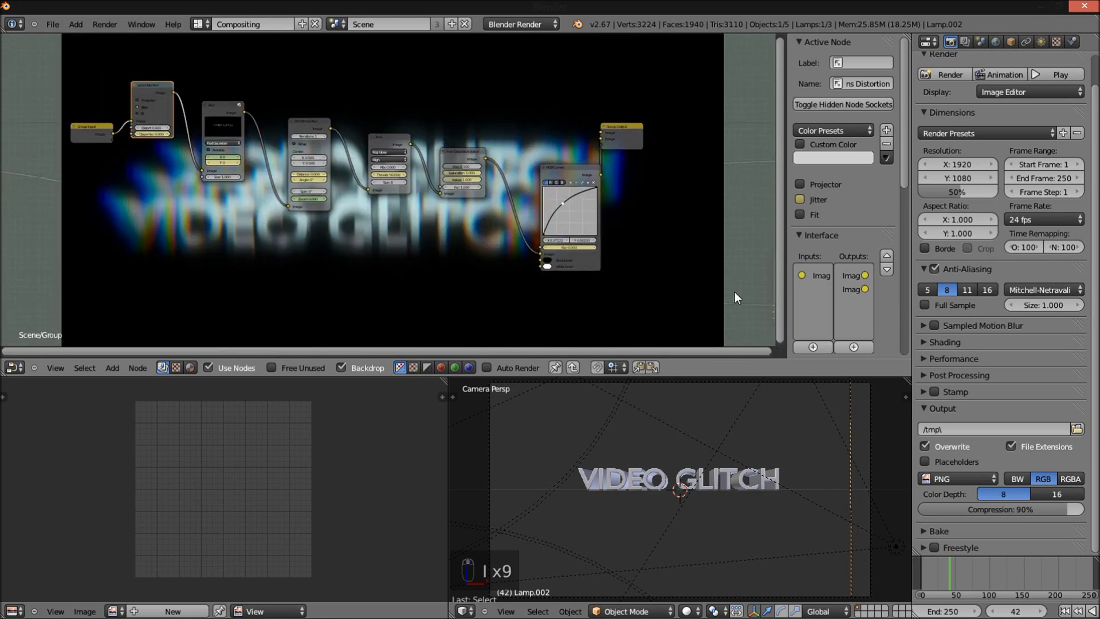
- Leave the node group, select the camera in the 3D scene and insert a Location keyframe
{"action": "key", "text": "Tab"}
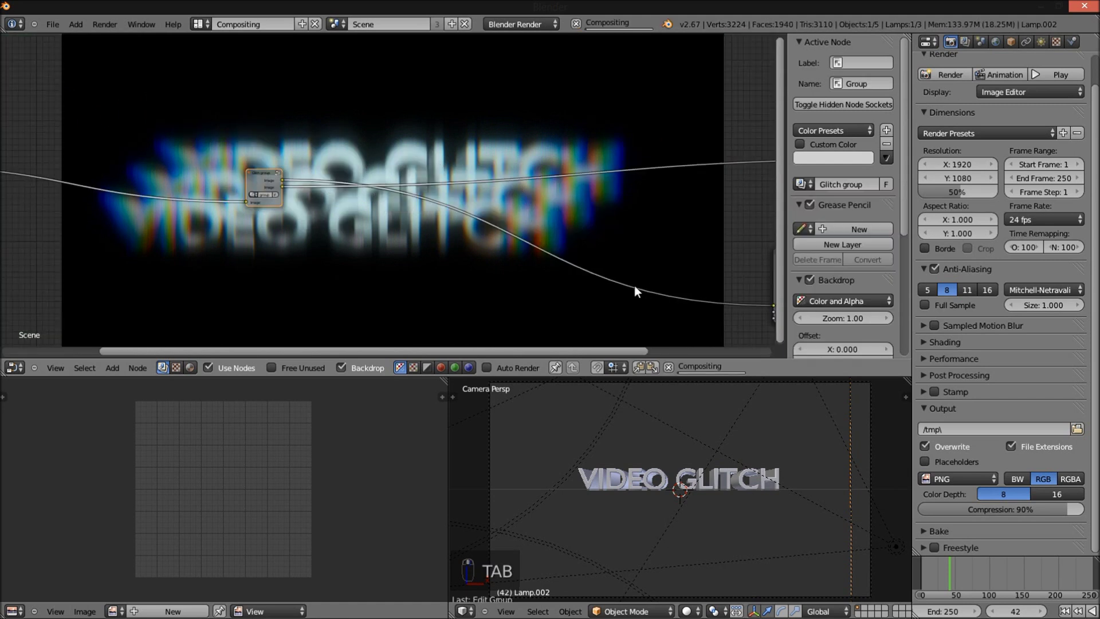
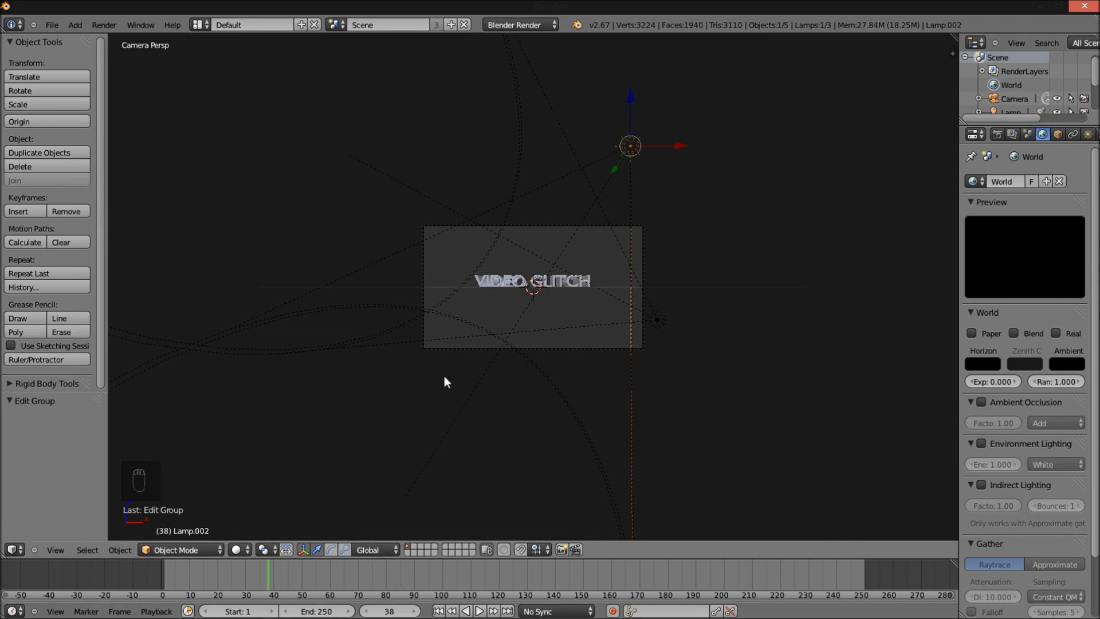
{"action": "left_click_drag", "start_coordinate": [427, 307], "coordinate": [738, 345]}
{"action": "left_click_drag", "start_coordinate": [783, 356], "coordinate": [681, 373]}
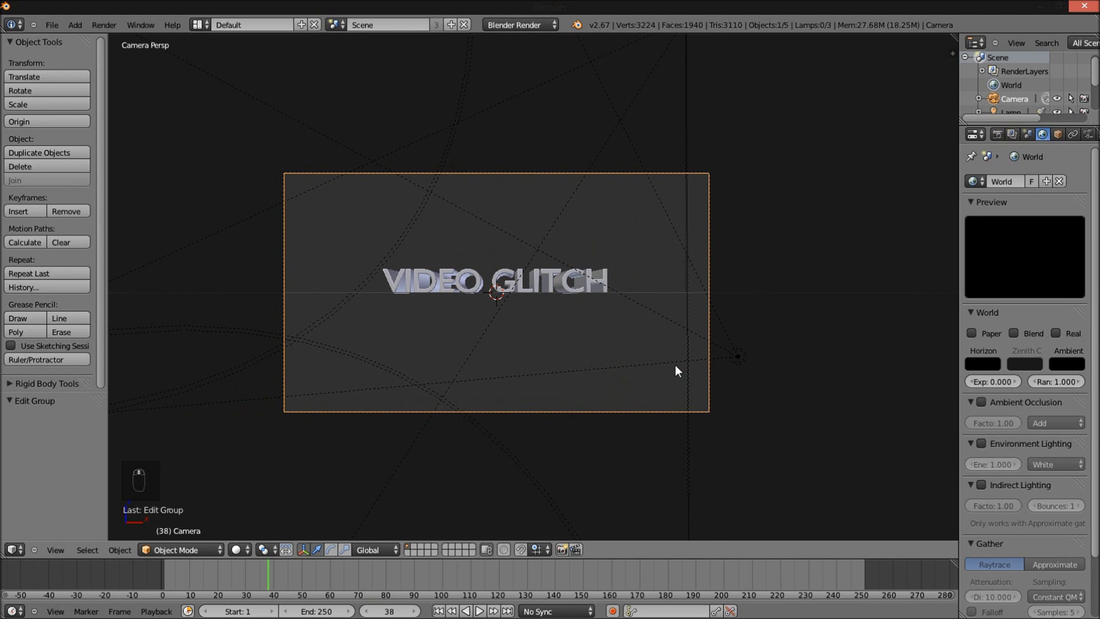
{"action": "key", "text": "i"}
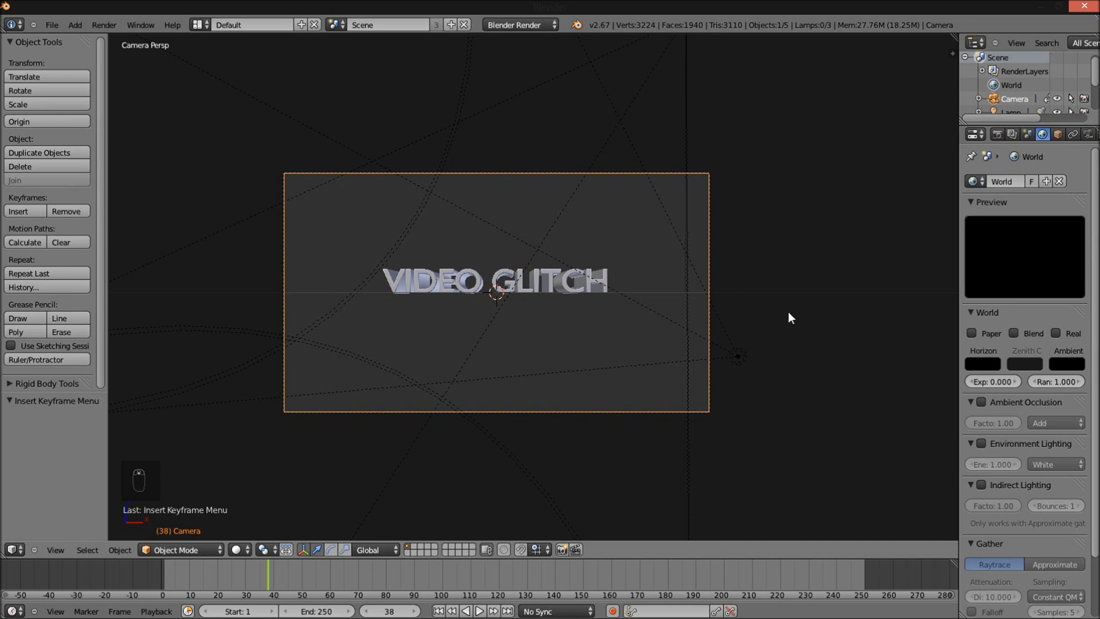
{"action": "key", "text": "i"}
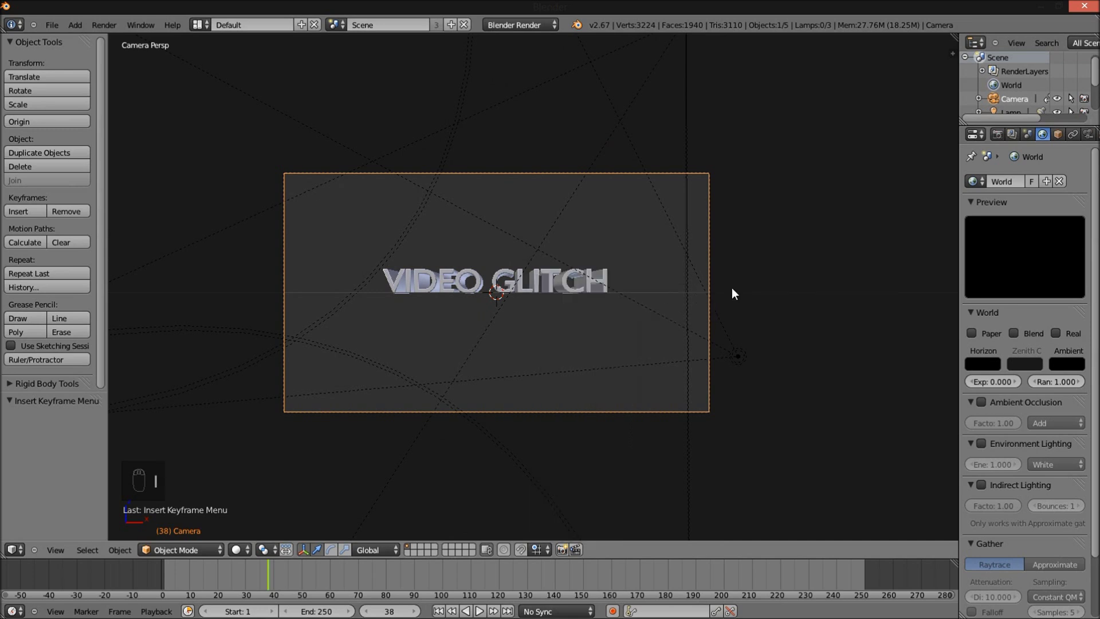
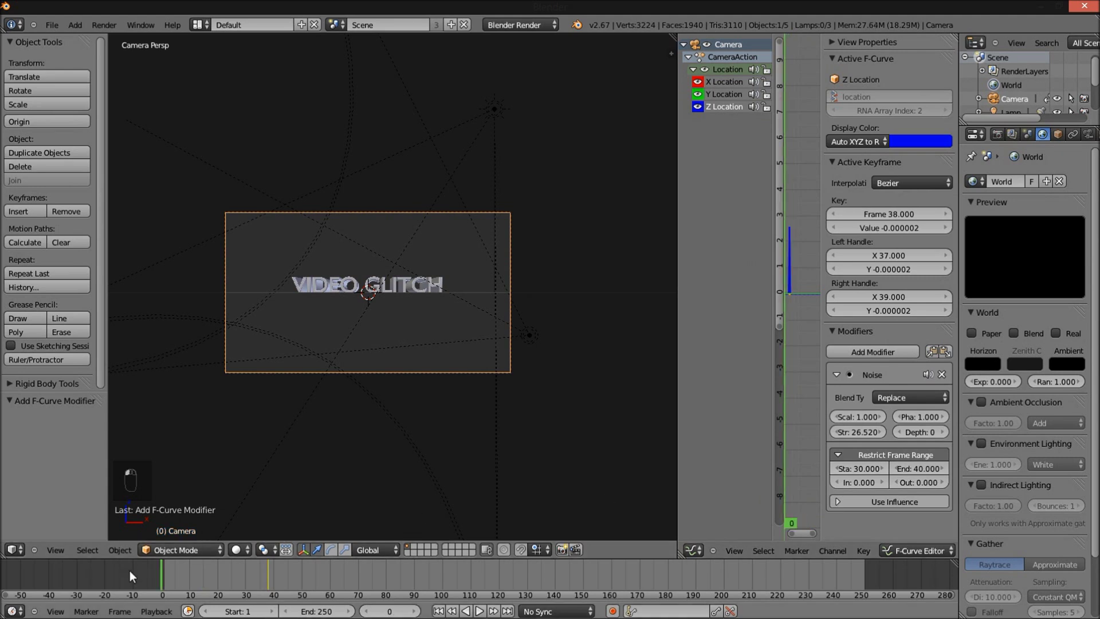
{"action": "key", "text": "alt+a"}
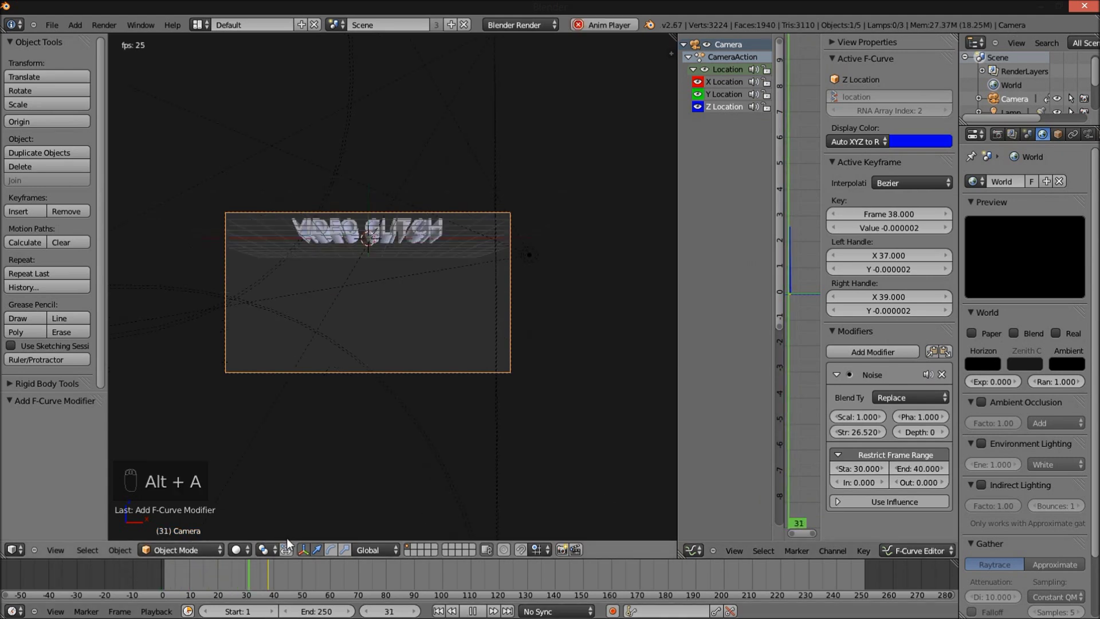
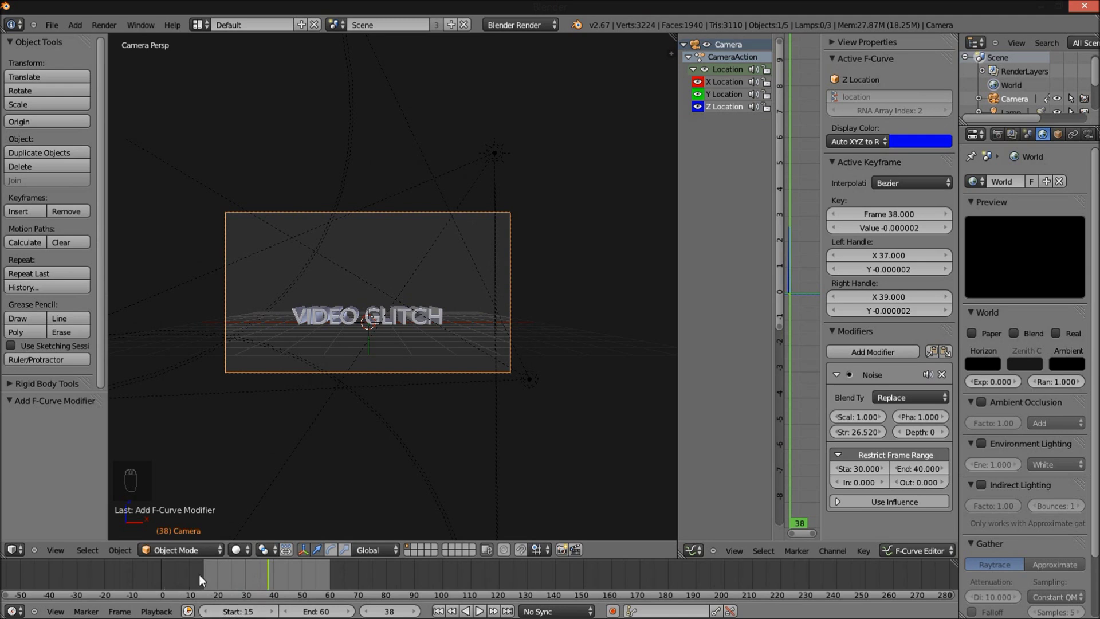
- Set the frame range to 15–60 and play the glitch and camera-shake animation
{"action": "left_click_drag", "start_coordinate": [210, 578], "coordinate": [260, 583]}
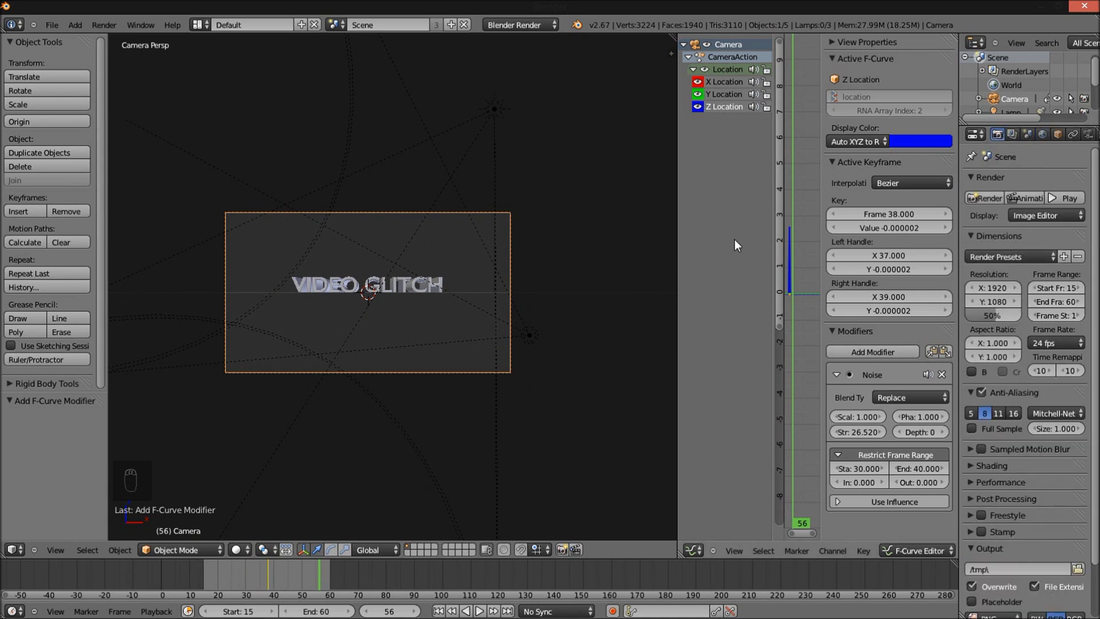
{"action": "middle_click", "coordinate": [405, 278]}
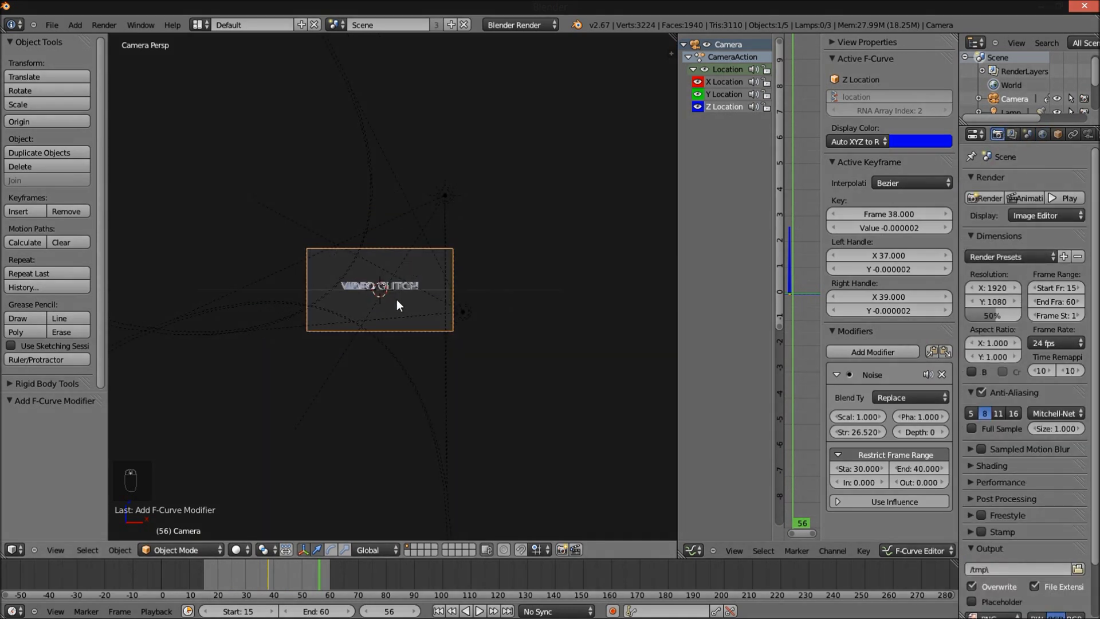
{"action": "left_click_drag", "start_coordinate": [256, 579], "coordinate": [186, 534]}
{"action": "key", "text": "alt+a"}
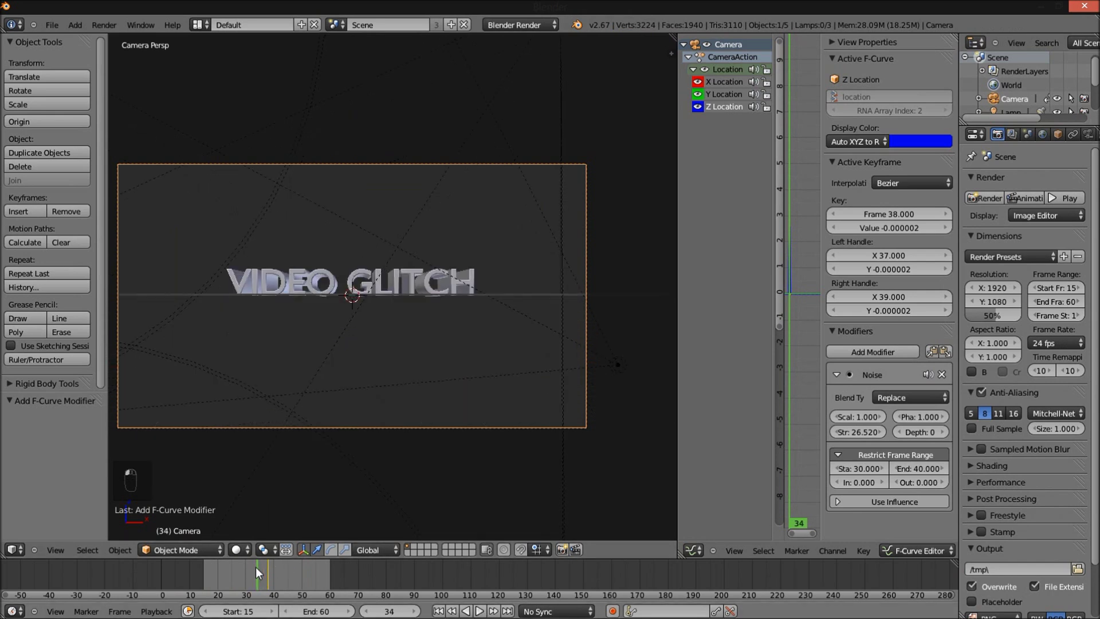
{"action": "key", "text": "alt+a"}
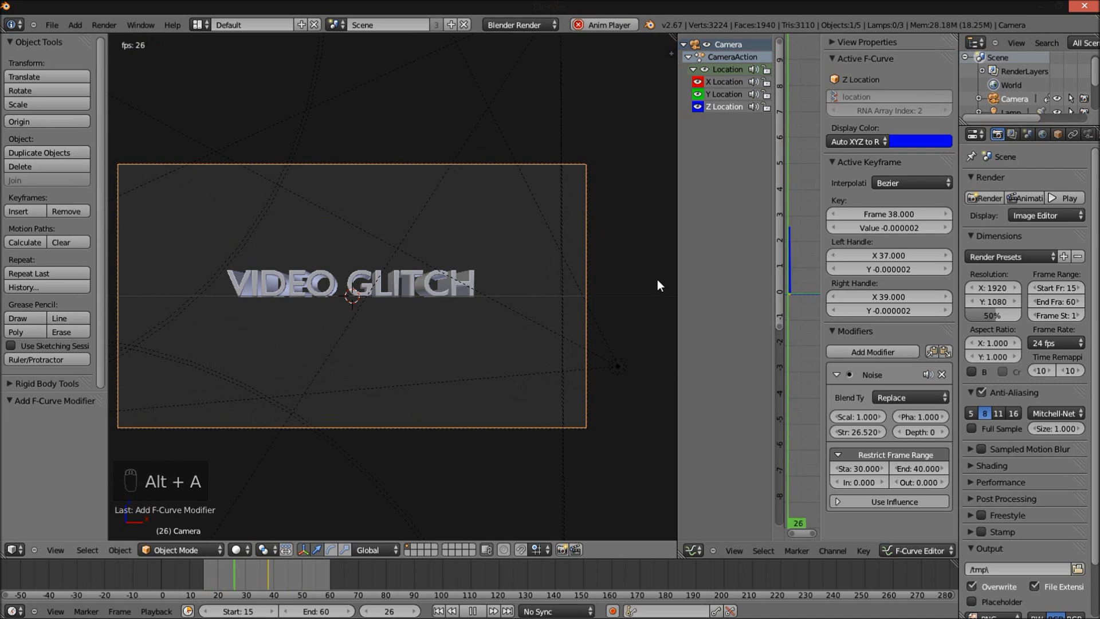